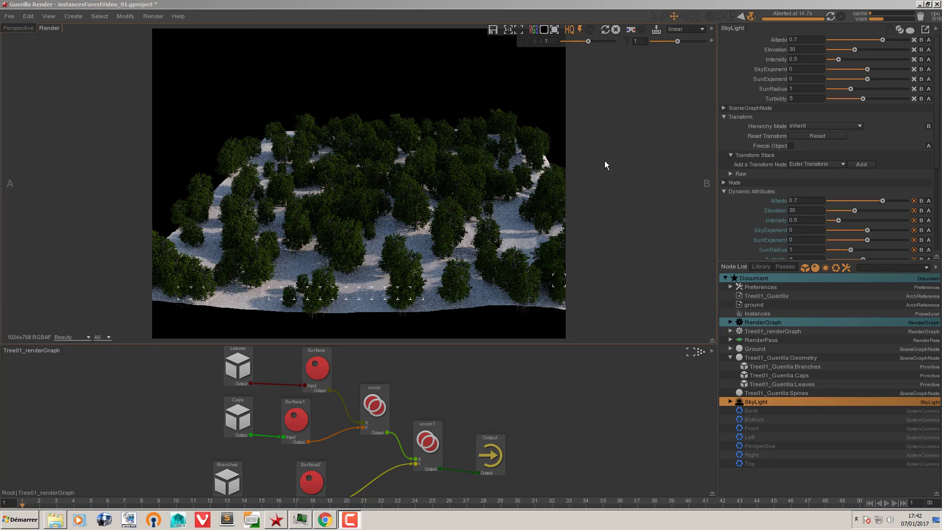
- Reference Tree02_Guerilla.abc into the scene via File > Reference and confirm creation
{"action": "left_click", "coordinate": [58, 522]}
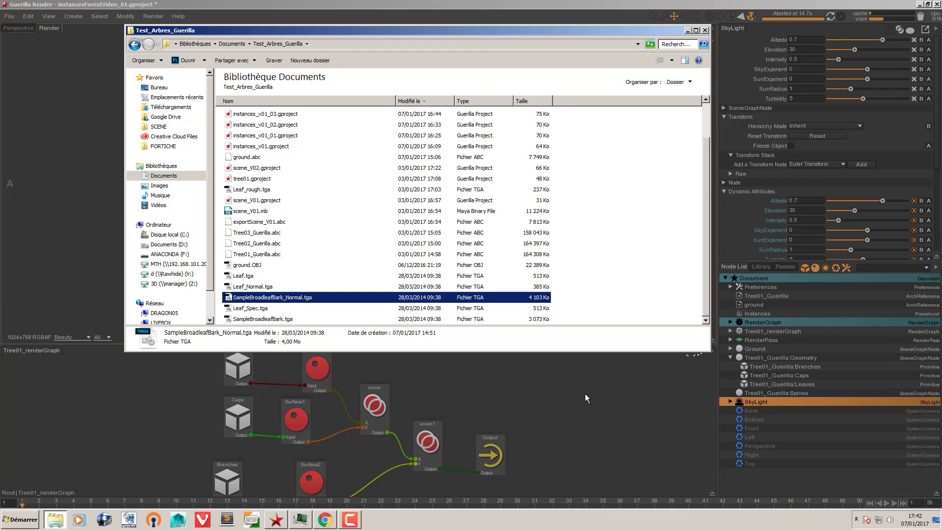
{"action": "left_click", "coordinate": [260, 251]}
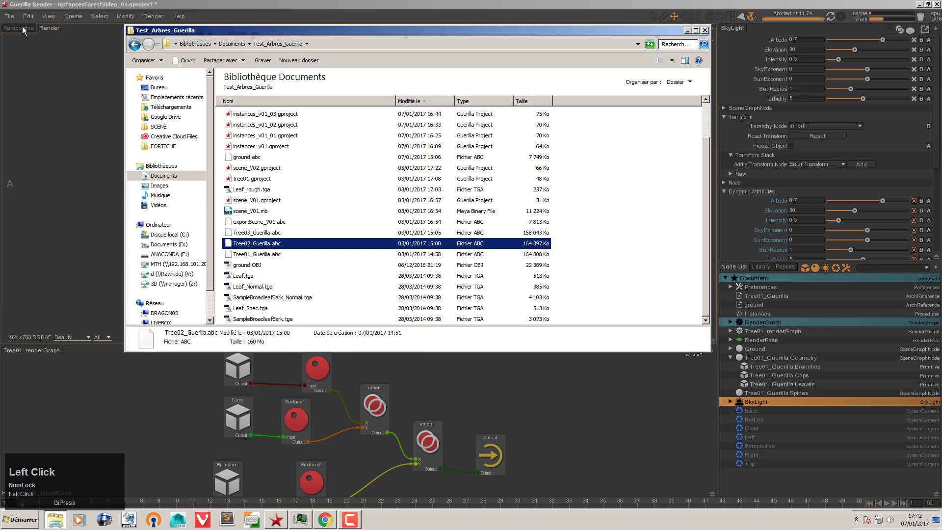
{"action": "left_click", "coordinate": [145, 505]}
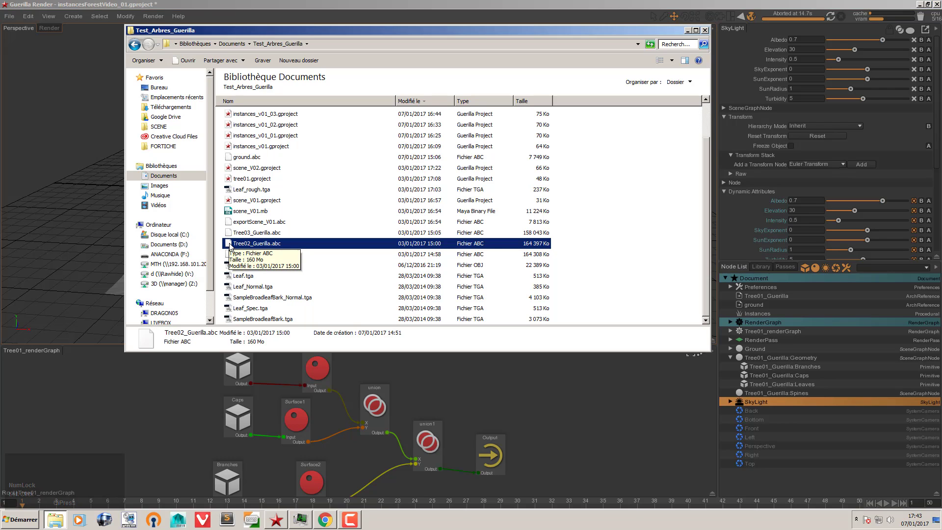
{"action": "left_click", "coordinate": [231, 249]}
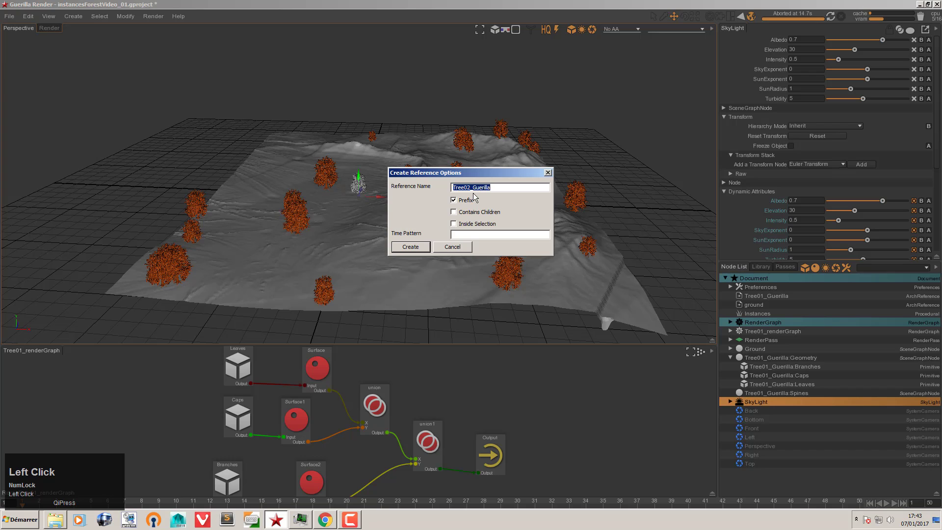
{"action": "left_click", "coordinate": [416, 255]}
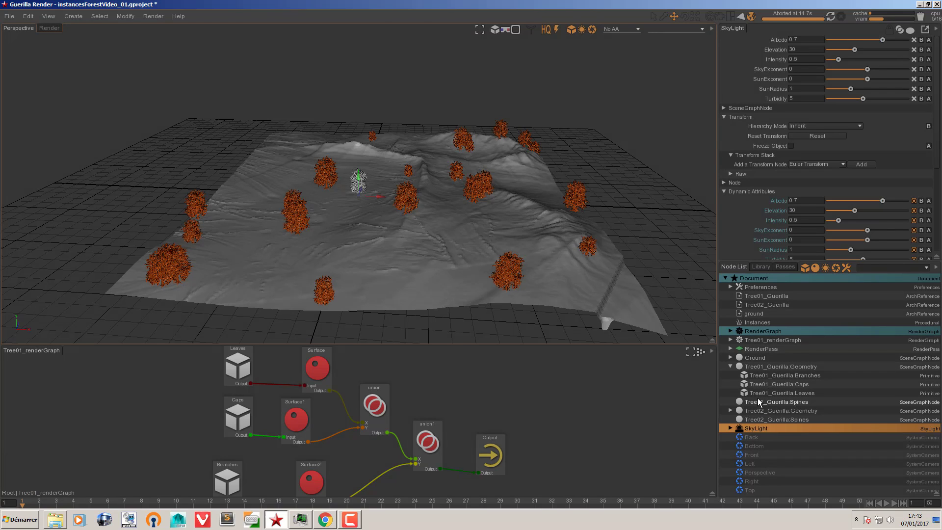
- Select the Tree02 geometry node and pull the perspective view back over the whole terrain
{"action": "left_click", "coordinate": [758, 416]}
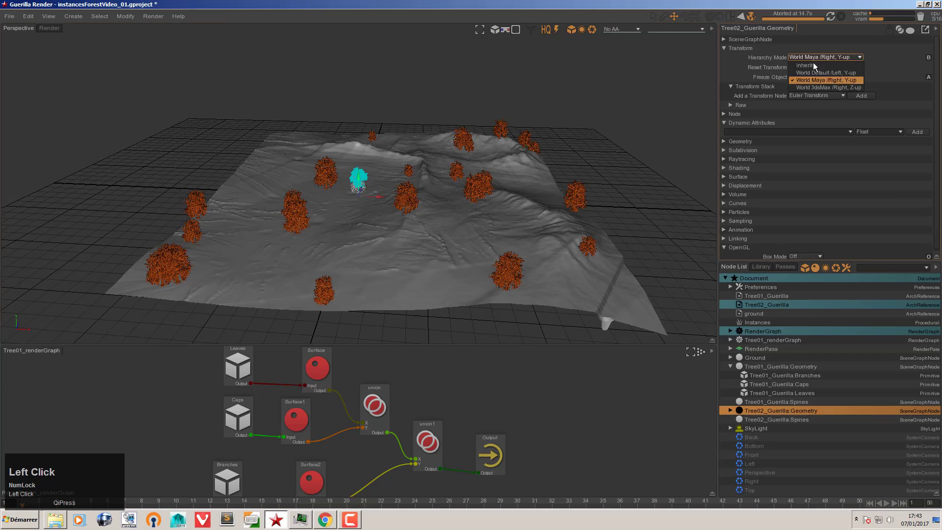
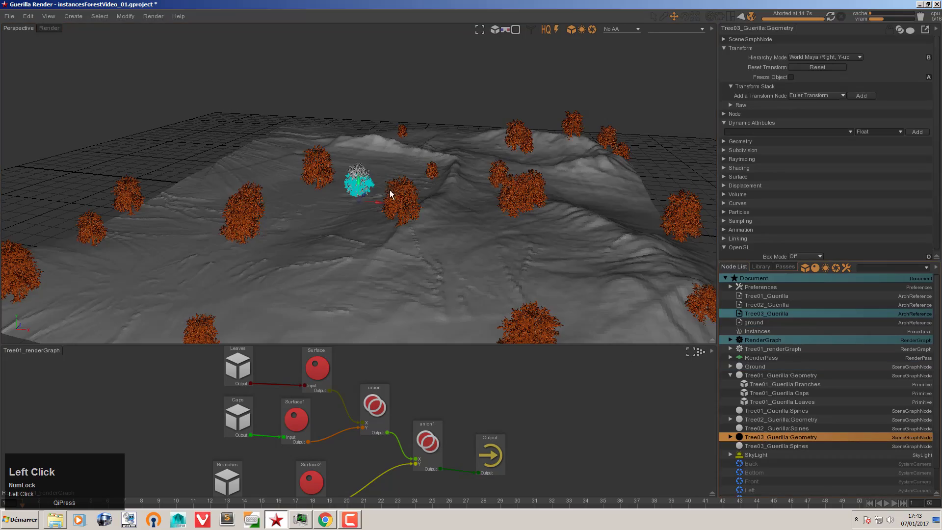
{"action": "right_click", "coordinate": [391, 190]}
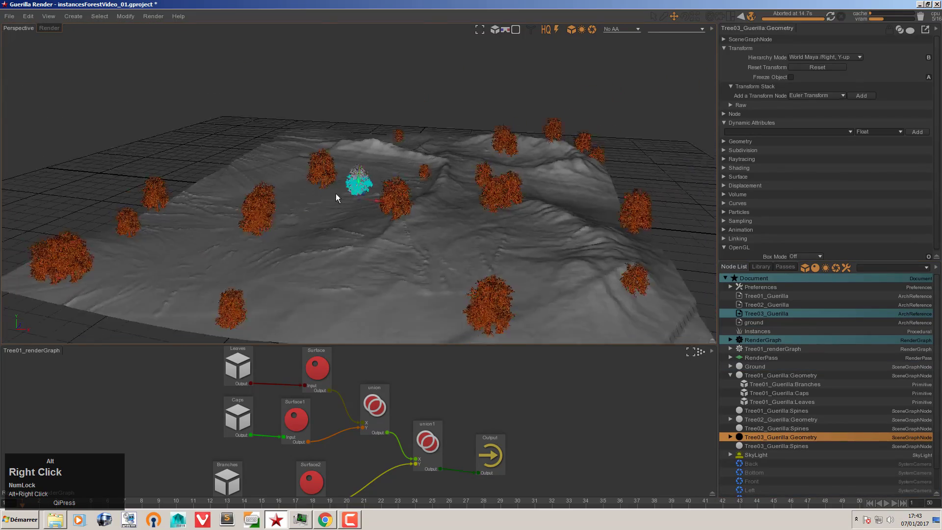
{"action": "left_click", "coordinate": [371, 205]}
{"action": "left_click_drag", "start_coordinate": [409, 202], "coordinate": [817, 61]}
{"action": "left_click", "coordinate": [817, 62]}
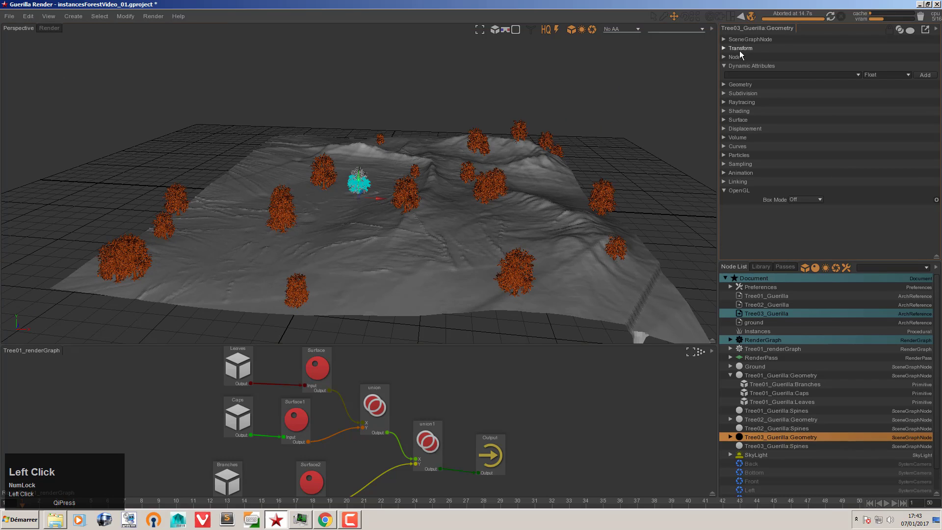
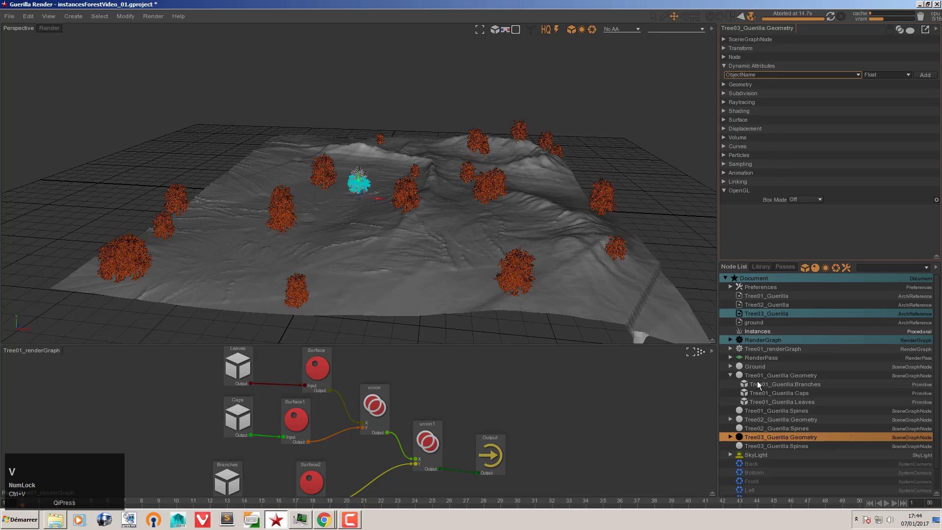
- Add an ObjectName dynamic attribute to the tree geometries and set Tree01 on the first
{"action": "left_click", "coordinate": [756, 421]}
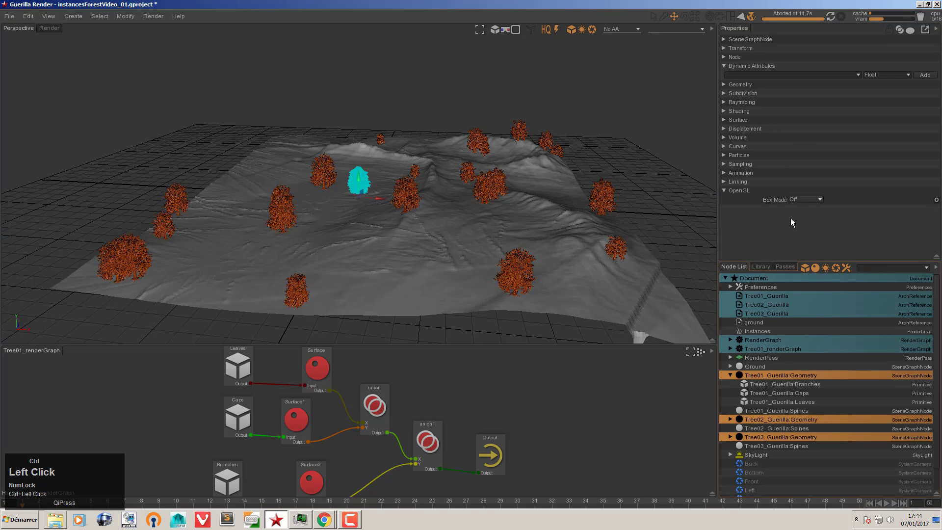
{"action": "key", "text": "ctrl+v"}
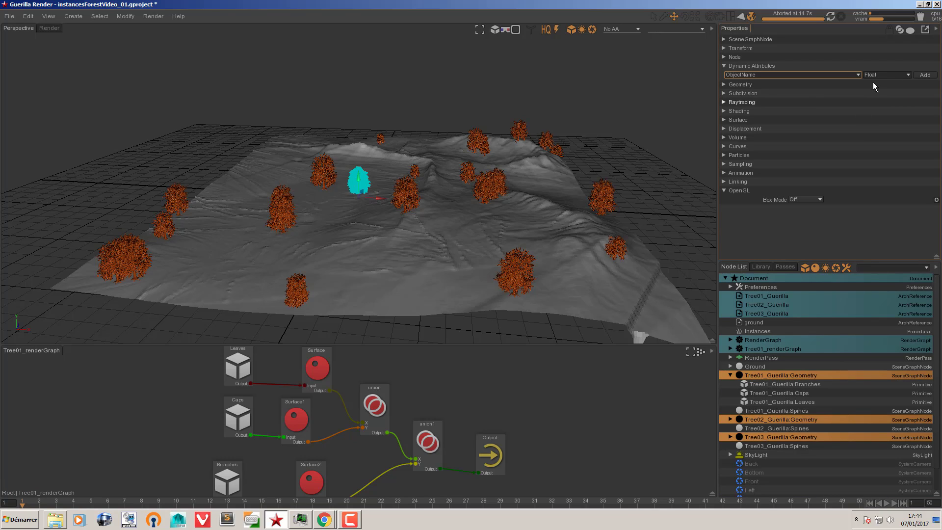
{"action": "left_click", "coordinate": [907, 81]}
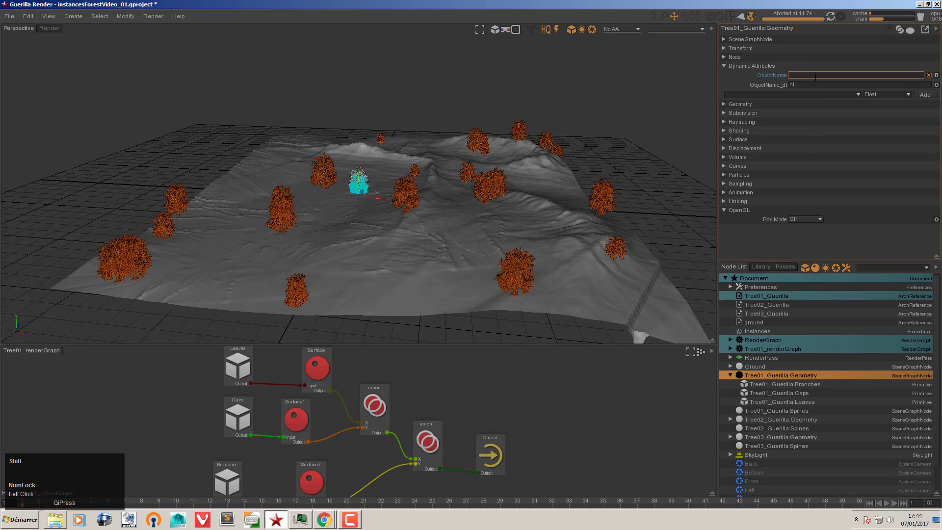
{"action": "type", "text": "ree"}
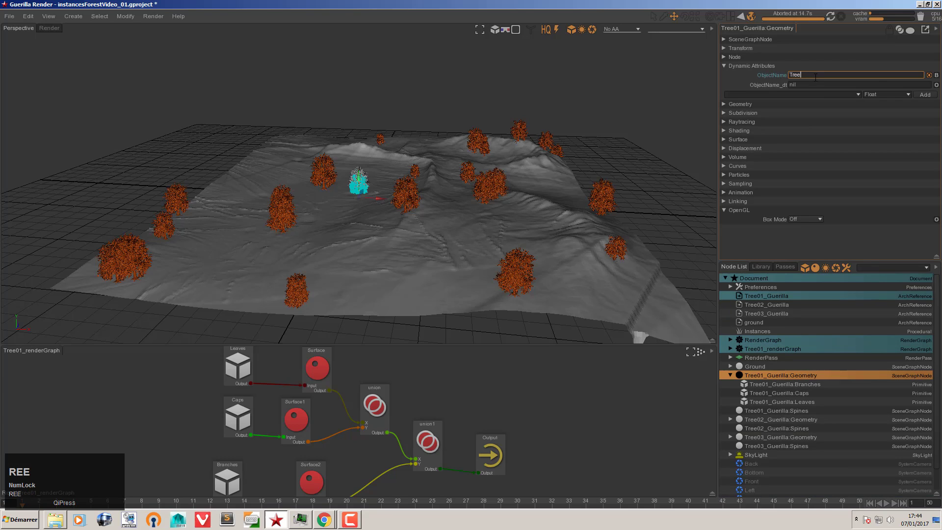
{"action": "left_click", "coordinate": [767, 77]}
{"action": "key", "text": "ctrl+c"}
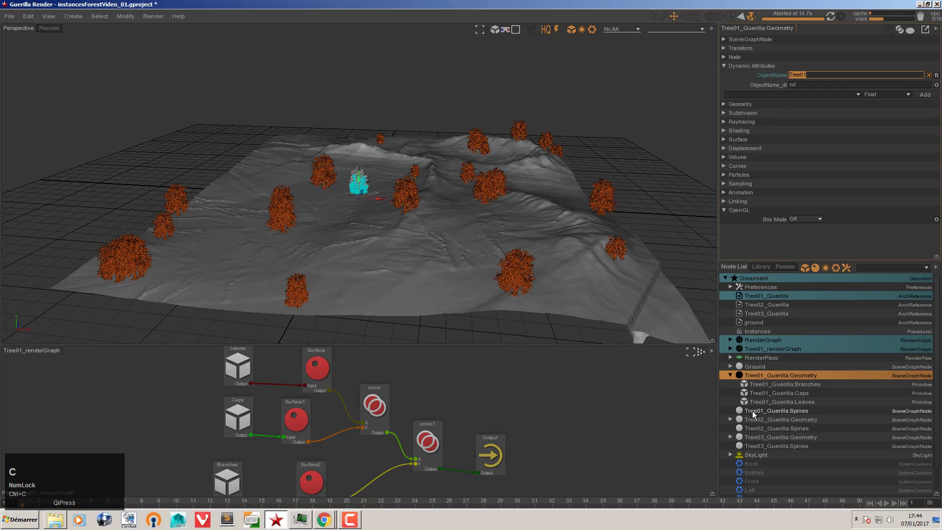
- Paste the ObjectName onto the other geometries and edit it to Tree02 and Tree03
{"action": "left_click", "coordinate": [756, 423]}
{"action": "key", "text": "ctrl+v"}
{"action": "left_click", "coordinate": [757, 442]}
{"action": "key", "text": "ctrl+v"}
{"action": "left_click", "coordinate": [752, 77]}
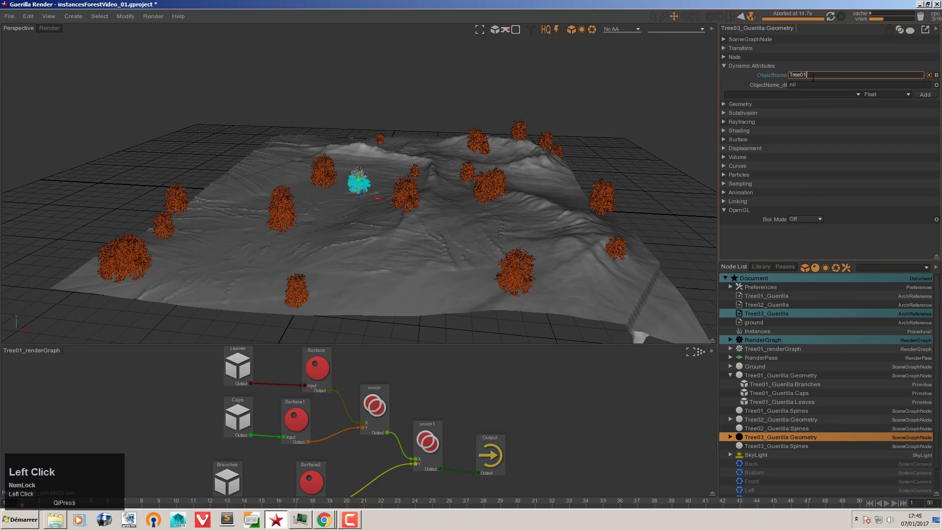
{"action": "key", "text": "BackSpace"}
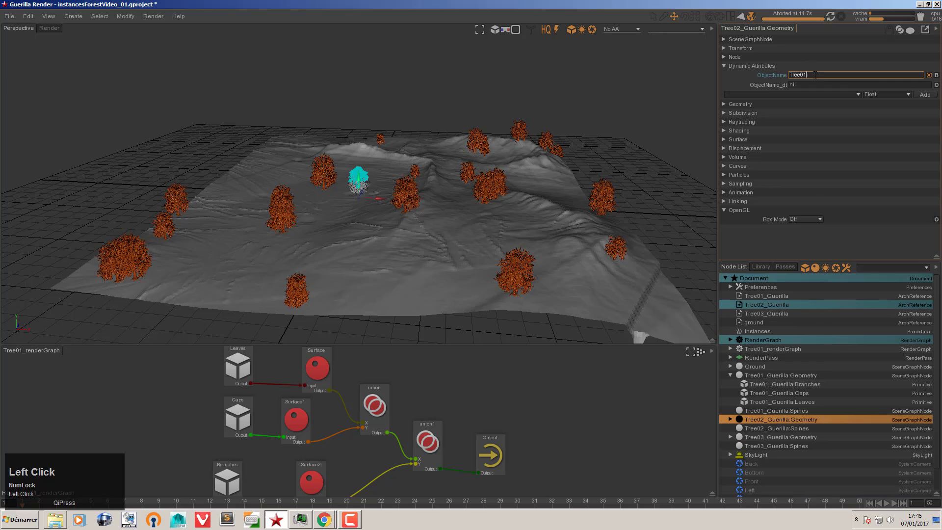
{"action": "key", "text": "BackSpace"}
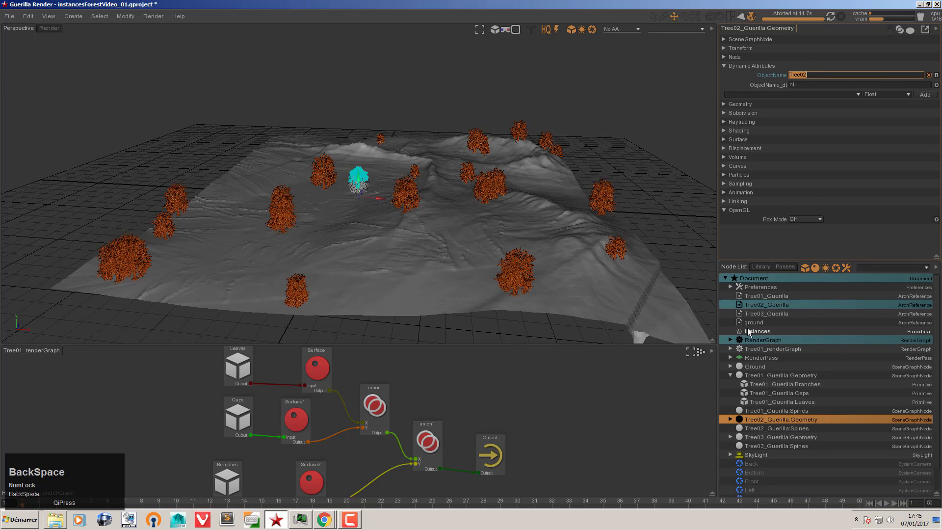
- Link all three tree Geometry nodes to the Instances procedural in its linking window
{"action": "left_click", "coordinate": [749, 334]}
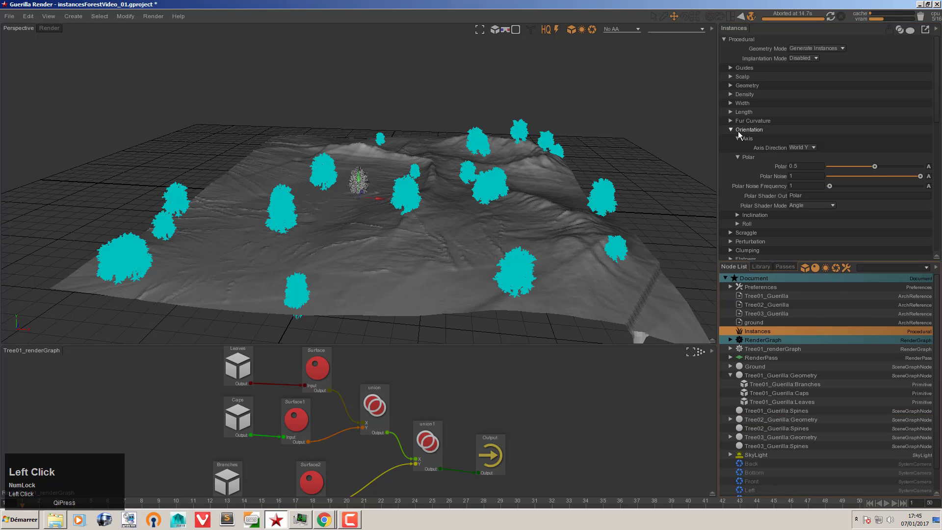
{"action": "scroll", "scroll_direction": "down", "scroll_amount": 3}
{"action": "left_click", "coordinate": [809, 205]}
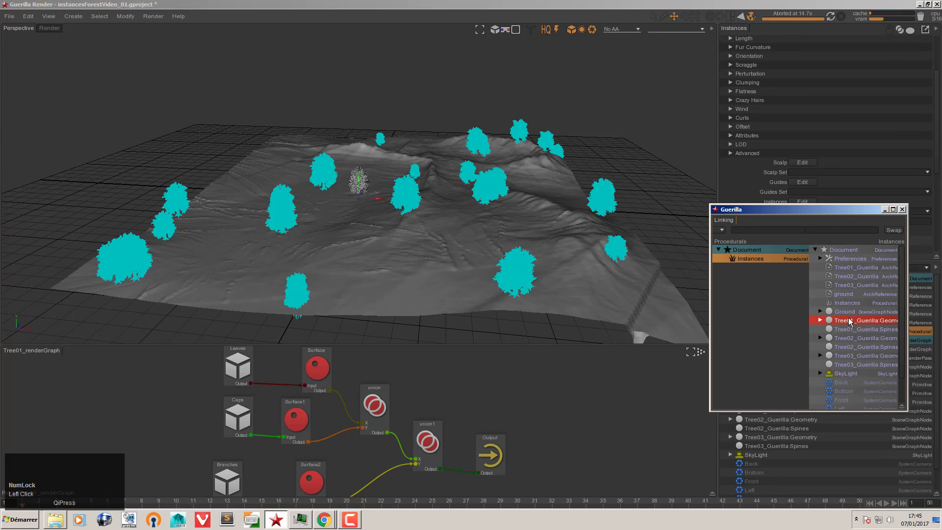
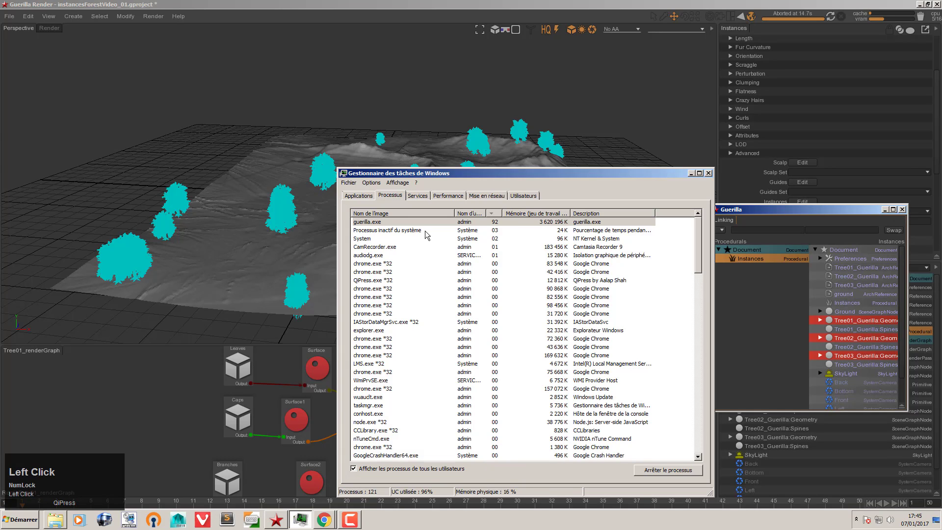
{"action": "left_click", "coordinate": [500, 229]}
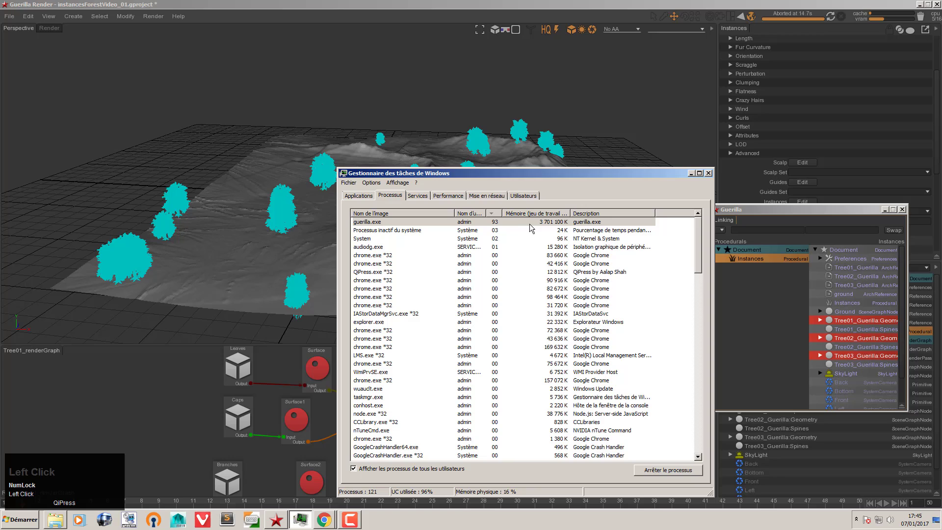
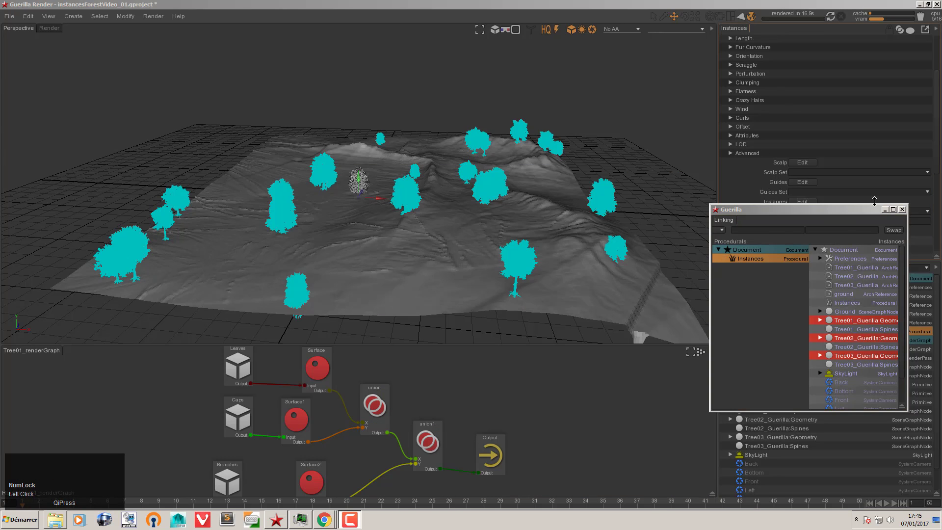
{"action": "left_click", "coordinate": [906, 216]}
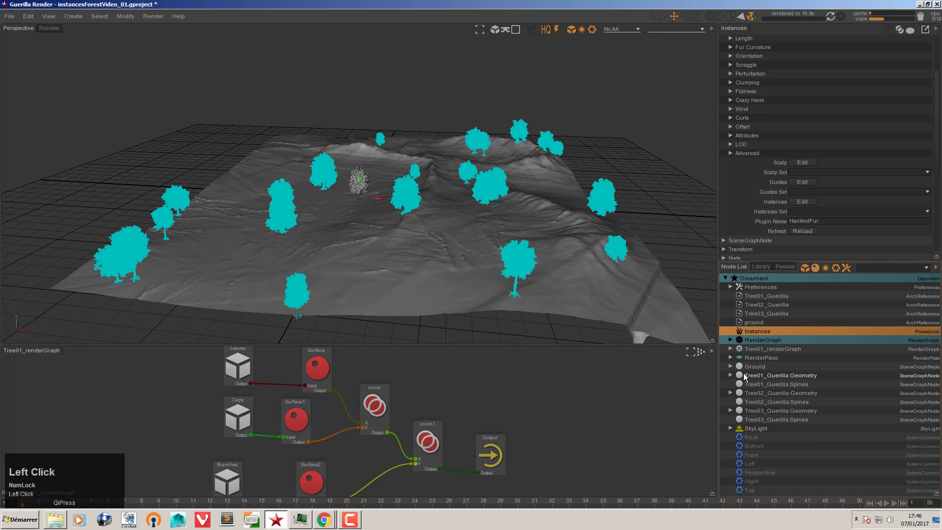
- Duplicate Tree01_renderGraph to create the per-tree render graph copies
{"action": "left_click", "coordinate": [757, 358]}
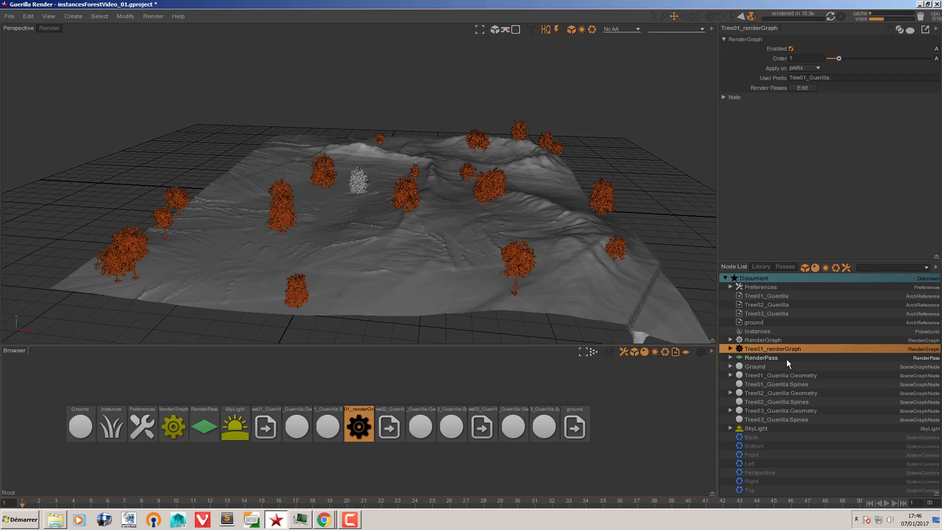
{"action": "left_click", "coordinate": [777, 345]}
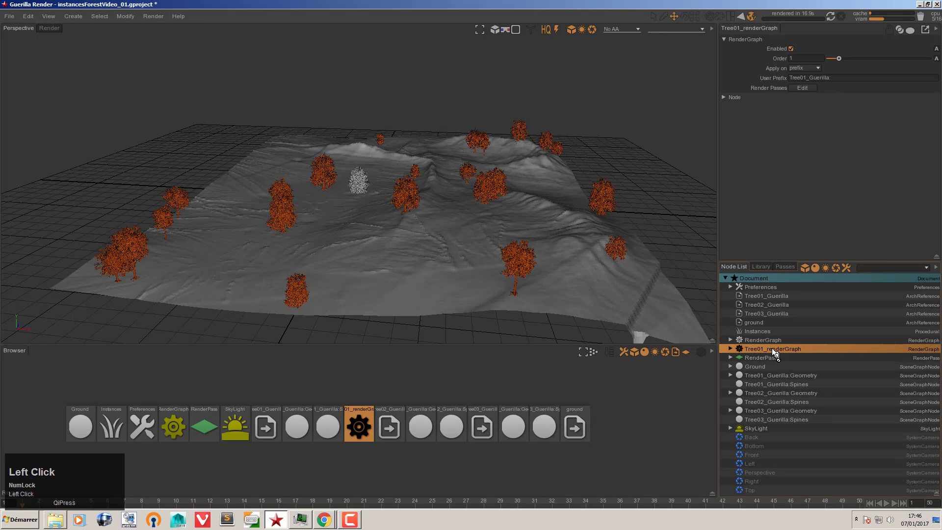
{"action": "key", "text": "ctrl+c"}
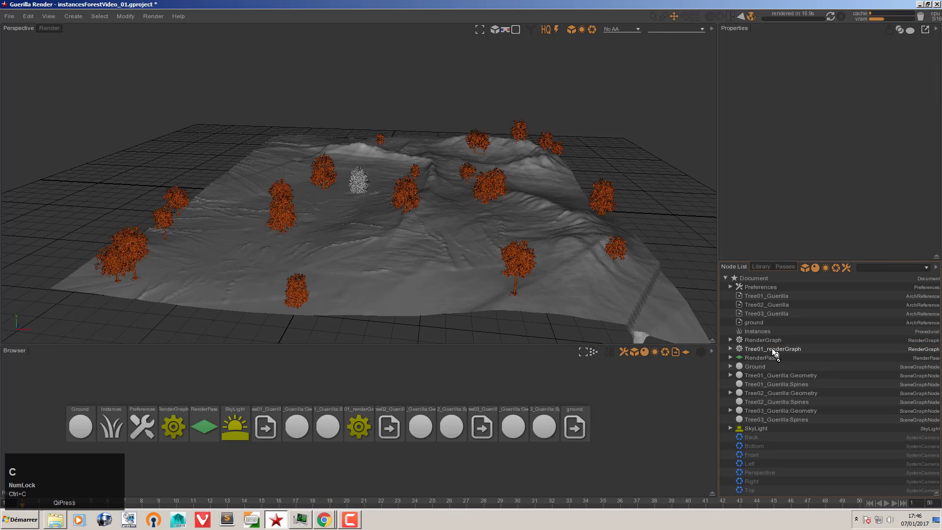
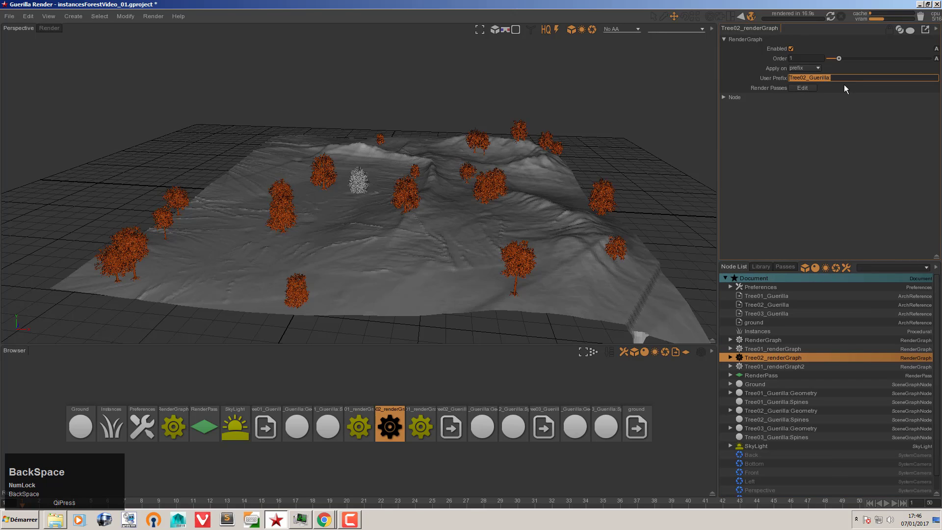
- Rename the second copy to Tree03_renderGraph
{"action": "left_click", "coordinate": [773, 374]}
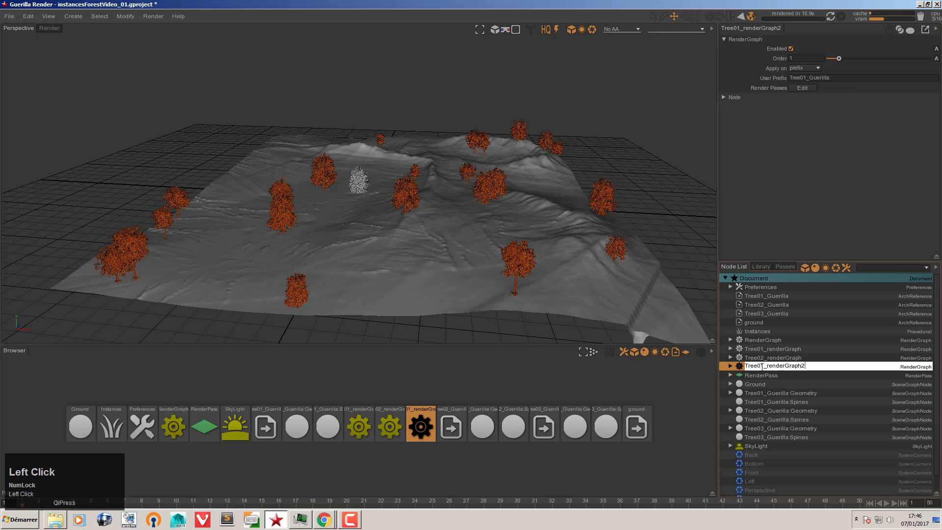
{"action": "key", "text": "Delete"}
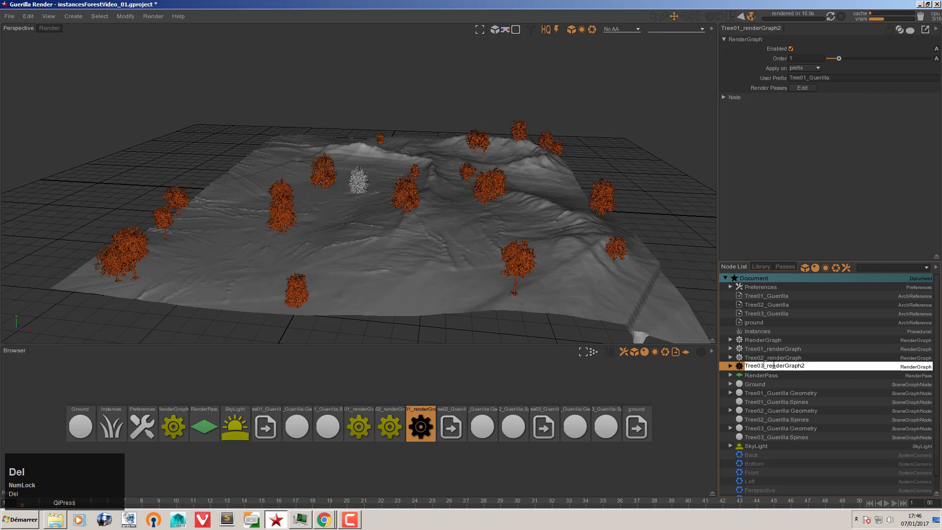
{"action": "key", "text": "Down"}
{"action": "key", "text": "Right"}
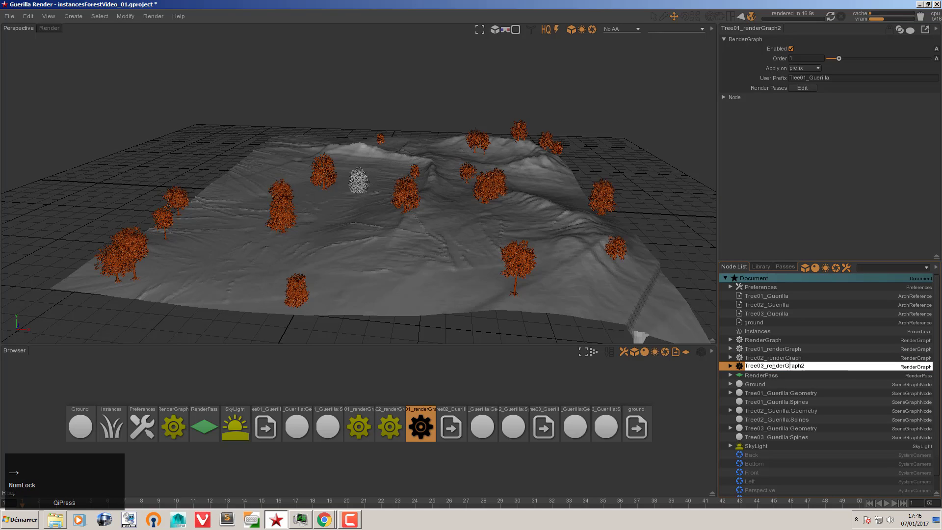
{"action": "key", "text": "BackSpace"}
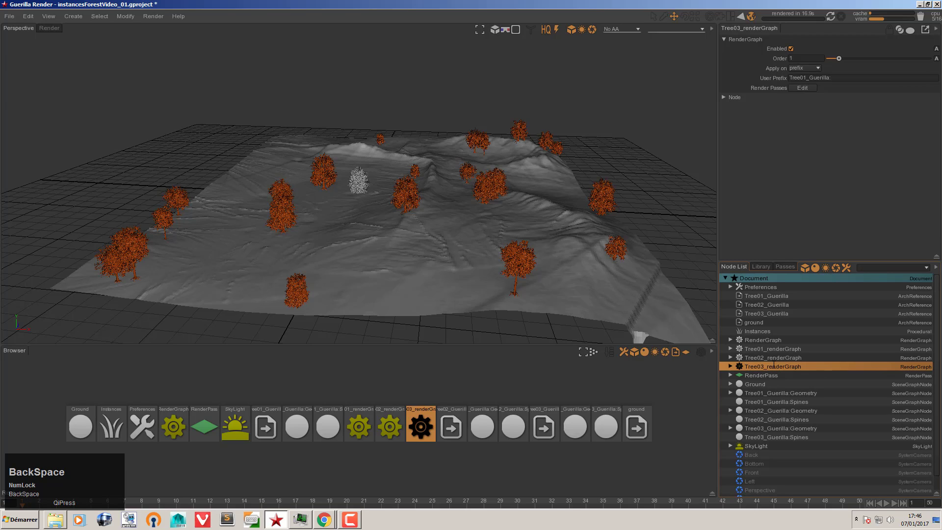
- Delete the separate Surface nodes from Tree02_renderGraph's node network
{"action": "left_click_drag", "start_coordinate": [742, 359], "coordinate": [317, 474]}
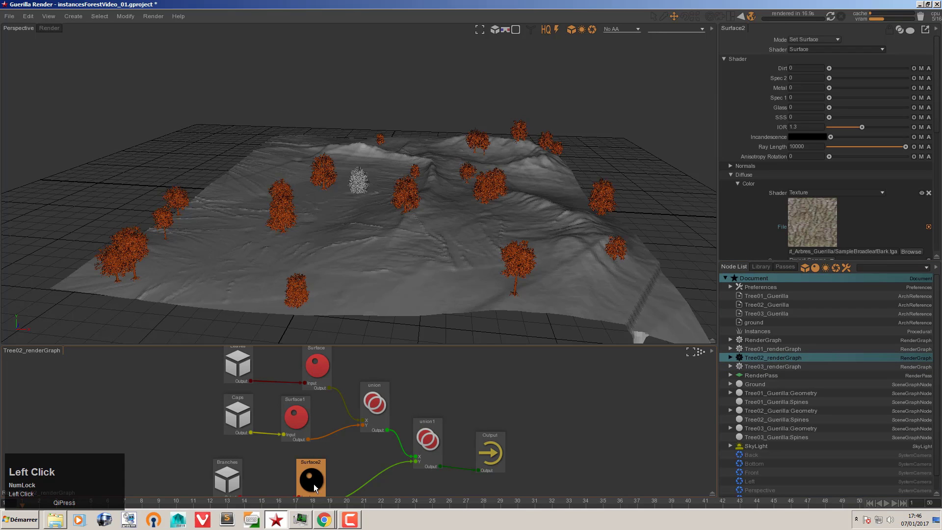
{"action": "left_click", "coordinate": [930, 193]}
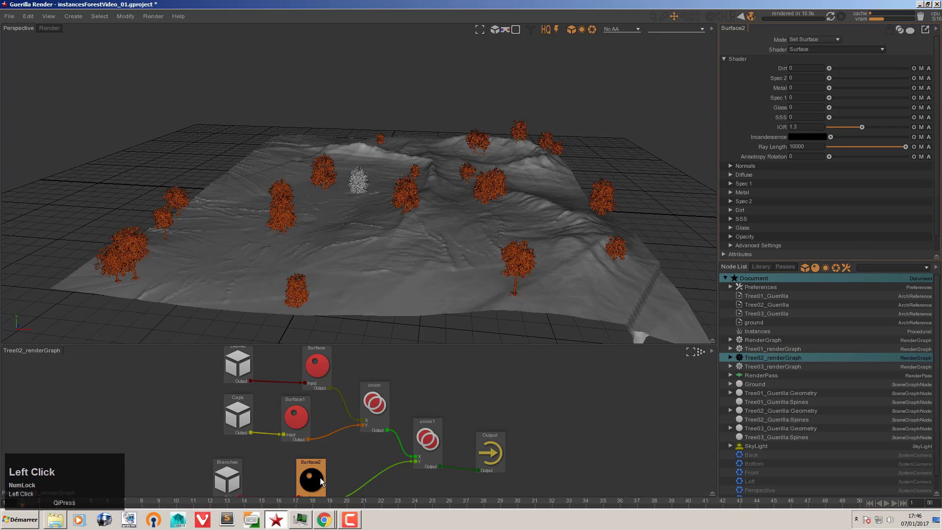
{"action": "key", "text": "Delete"}
{"action": "left_click", "coordinate": [304, 425]}
{"action": "key", "text": "Delete"}
{"action": "left_click", "coordinate": [314, 373]}
{"action": "key", "text": "Delete"}
{"action": "left_click", "coordinate": [309, 367]}
{"action": "key", "text": "ctrl+space"}
{"action": "left_click", "coordinate": [393, 375]}
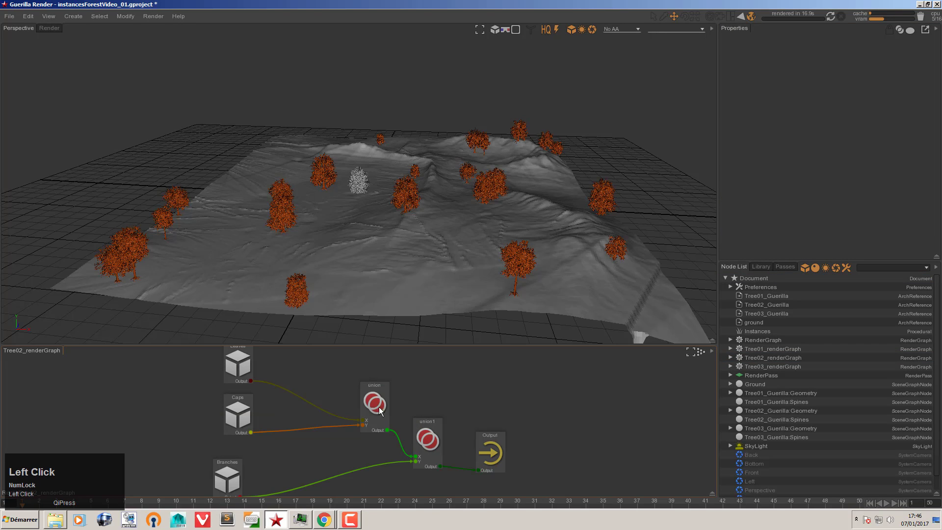
- Add a single Surface node to Tree02_renderGraph and wire it before Output
{"action": "key", "text": "ctrl+space"}
{"action": "type", "text": "sur"}
{"action": "key", "text": "Up"}
{"action": "key", "text": "Return"}
{"action": "left_click_drag", "start_coordinate": [420, 436], "coordinate": [882, 198]}
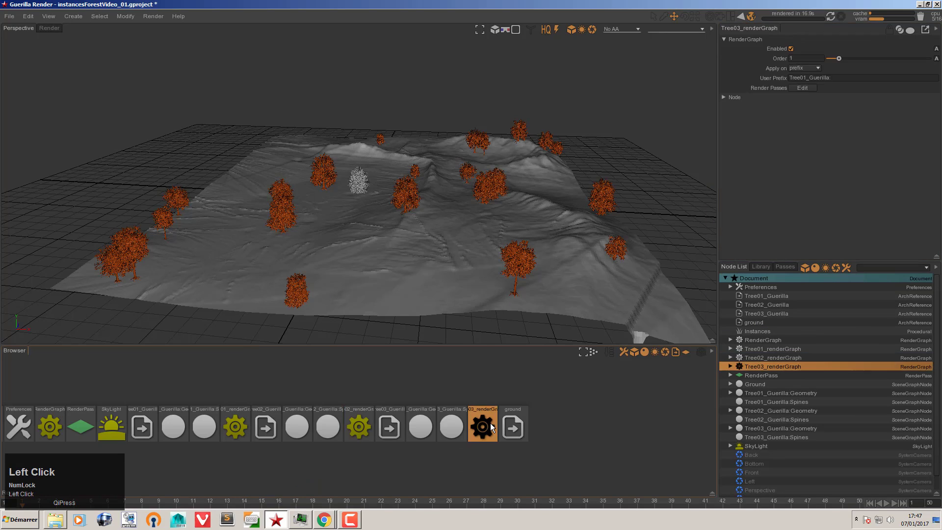
- Delete the separate Surface nodes from Tree03_renderGraph
{"action": "key", "text": "Delete"}
{"action": "left_click", "coordinate": [301, 424]}
{"action": "key", "text": "Delete"}
{"action": "left_click", "coordinate": [323, 483]}
{"action": "key", "text": "Delete"}
{"action": "left_click", "coordinate": [368, 405]}
- Insert one Surface node before Output in Tree03_renderGraph
{"action": "key", "text": "ctrl+space"}
{"action": "type", "text": "sur"}
{"action": "key", "text": "Up"}
{"action": "key", "text": "Return"}
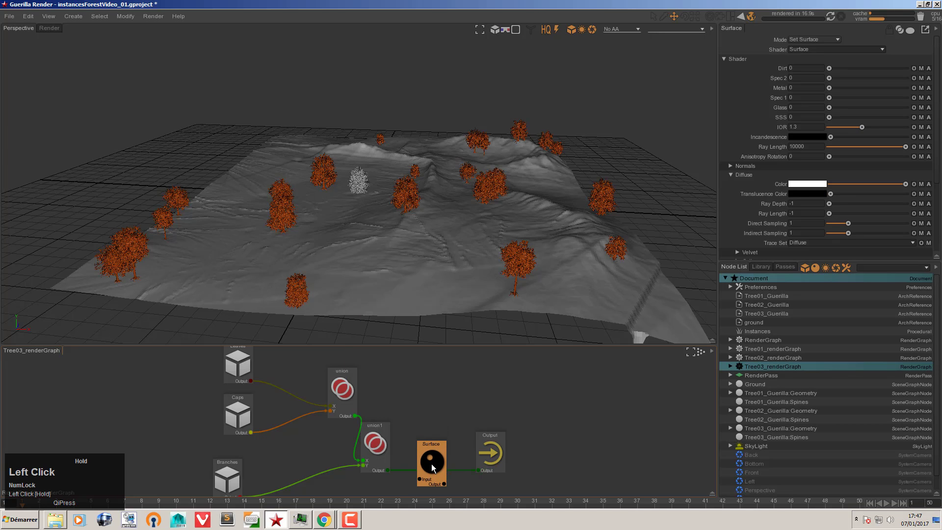
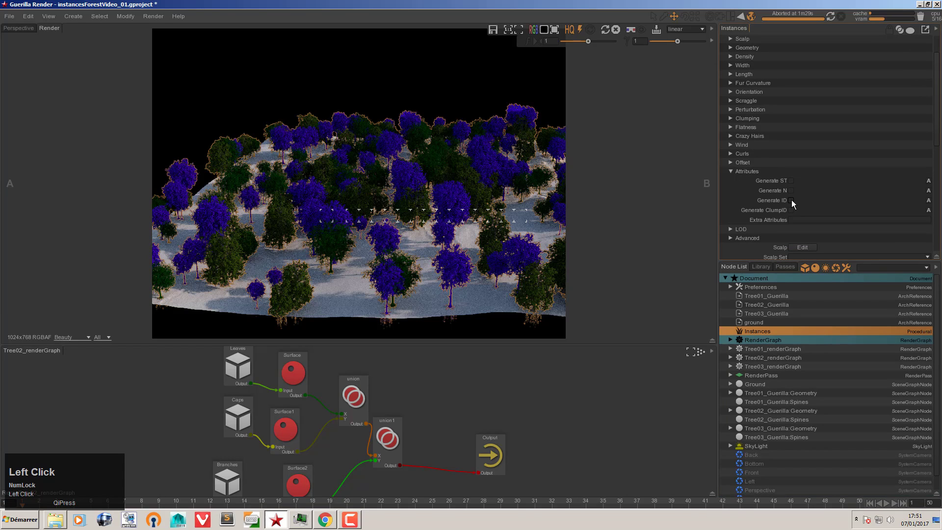
- Enable Generate ID on Instances and turn the leaves Surface diffuse colour into a shader graph
{"action": "left_click", "coordinate": [794, 204]}
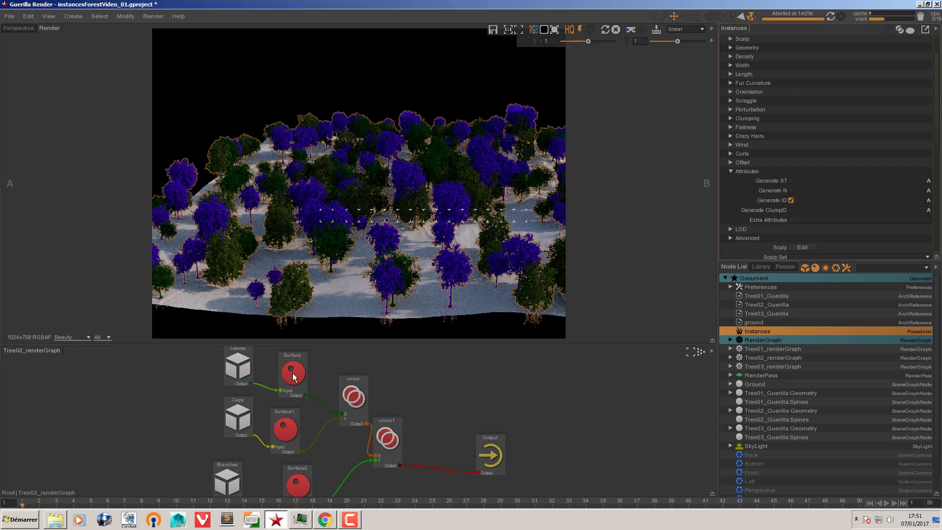
{"action": "left_click", "coordinate": [294, 379]}
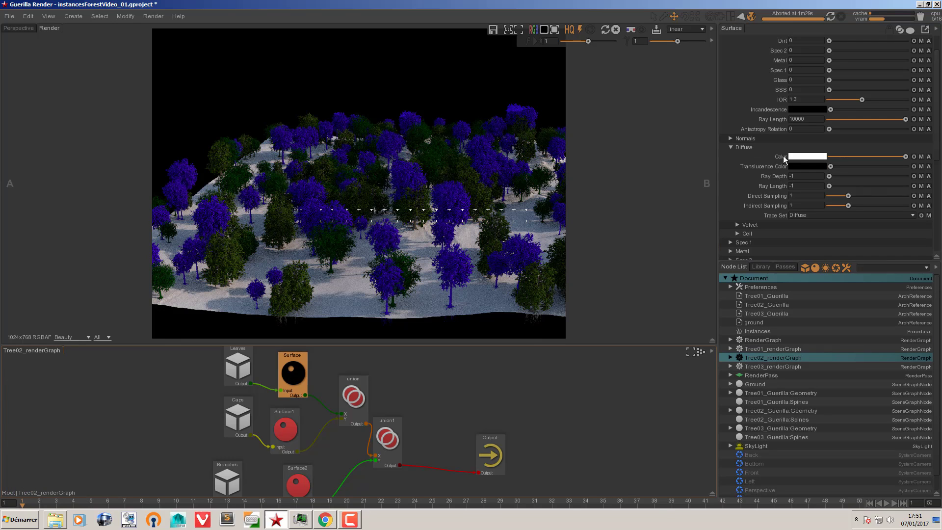
{"action": "left_click_drag", "start_coordinate": [786, 162], "coordinate": [362, 435]}
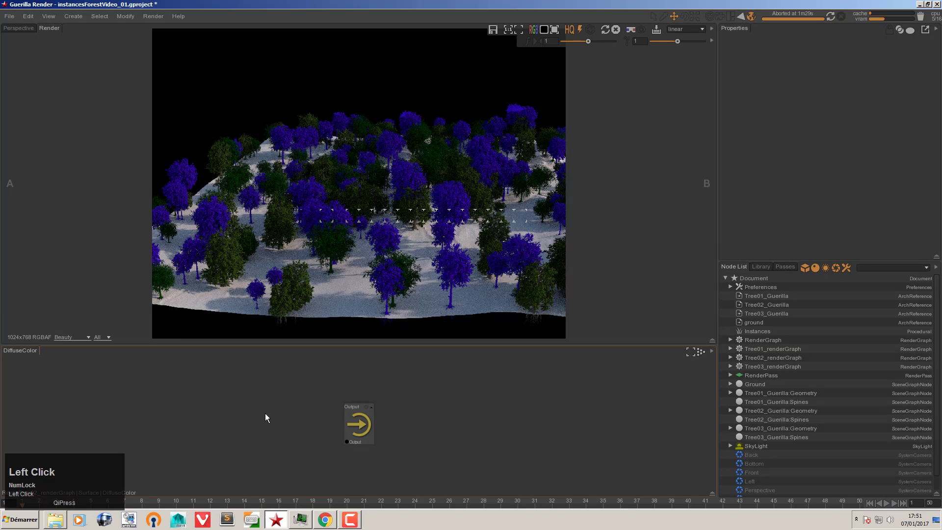
- Add a PrimAttr node reading attribute id and connect it to the colour Output
{"action": "left_click", "coordinate": [267, 419]}
{"action": "key", "text": "ctrl+space"}
{"action": "type", "text": "prim"}
{"action": "key", "text": "Up"}
{"action": "key", "text": "Return"}
{"action": "left_click_drag", "start_coordinate": [267, 420], "coordinate": [809, 77]}
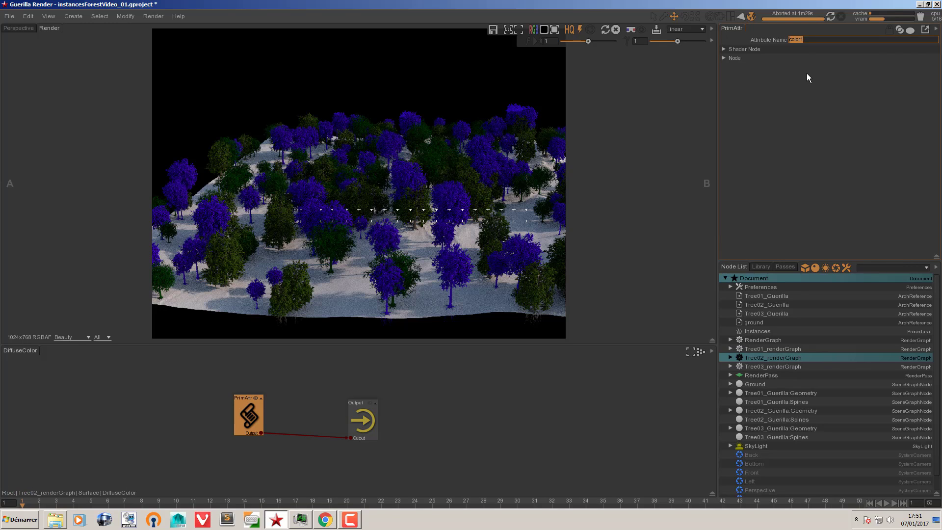
{"action": "key", "text": "i"}
{"action": "type", "text": "id"}
{"action": "left_click", "coordinate": [548, 426]}
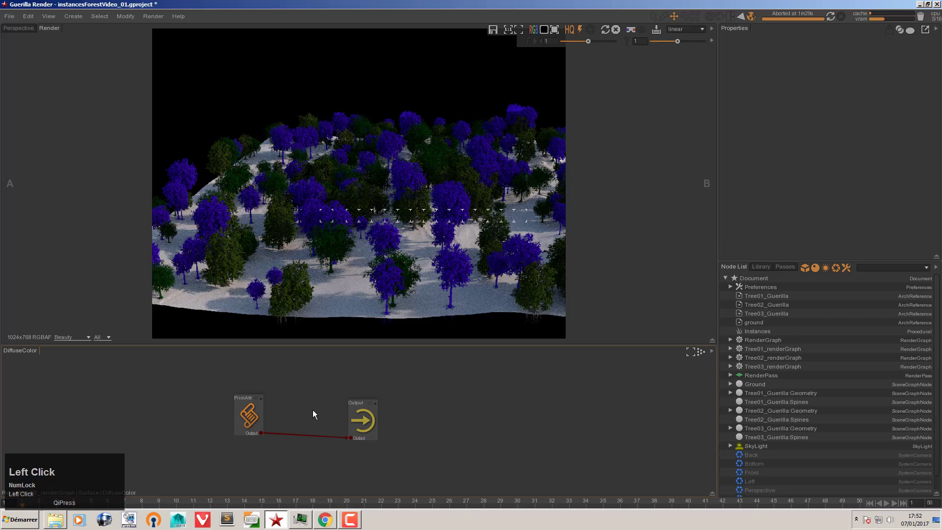
- Insert a RandomizeColor node between PrimAttr and Output
{"action": "key", "text": "ctrl+space"}
{"action": "type", "text": "rqn"}
{"action": "key", "text": "BackSpace"}
{"action": "type", "text": "a"}
{"action": "key", "text": "Up"}
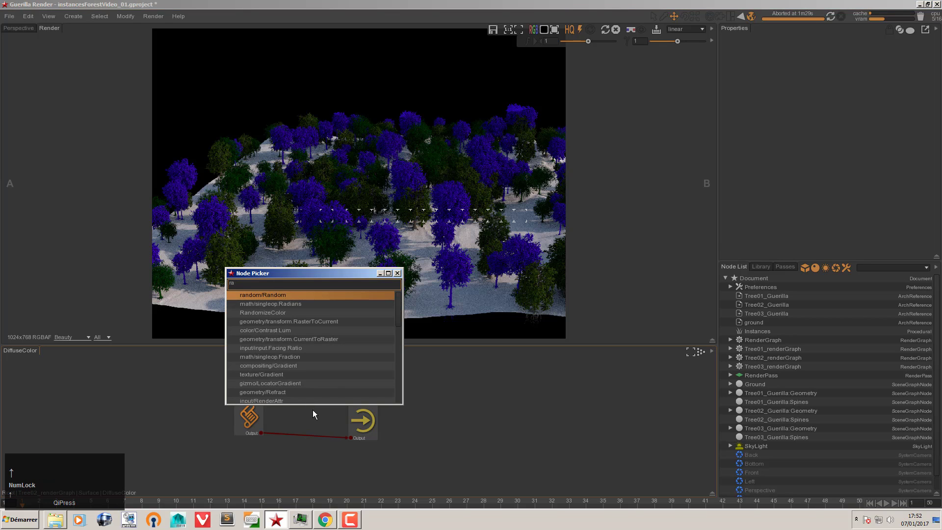
{"action": "type", "text": "dom"}
{"action": "key", "text": "BackSpace"}
{"action": "type", "text": "ndo"}
{"action": "key", "text": "Down"}
{"action": "key", "text": "Up"}
{"action": "key", "text": "Return"}
{"action": "left_click_drag", "start_coordinate": [314, 416], "coordinate": [305, 431]}
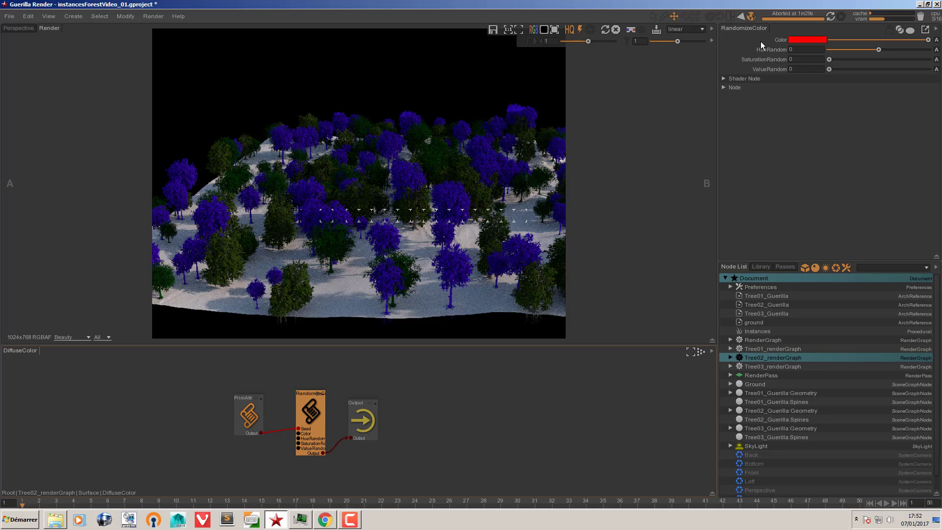
- Set RandomizeColor to a dark green base with hue 0.05, saturation 0.34, value 0.24 randomness
{"action": "left_click_drag", "start_coordinate": [809, 43], "coordinate": [829, 119]}
{"action": "key", "text": "Escape"}
{"action": "left_click_drag", "start_coordinate": [818, 148], "coordinate": [893, 55]}
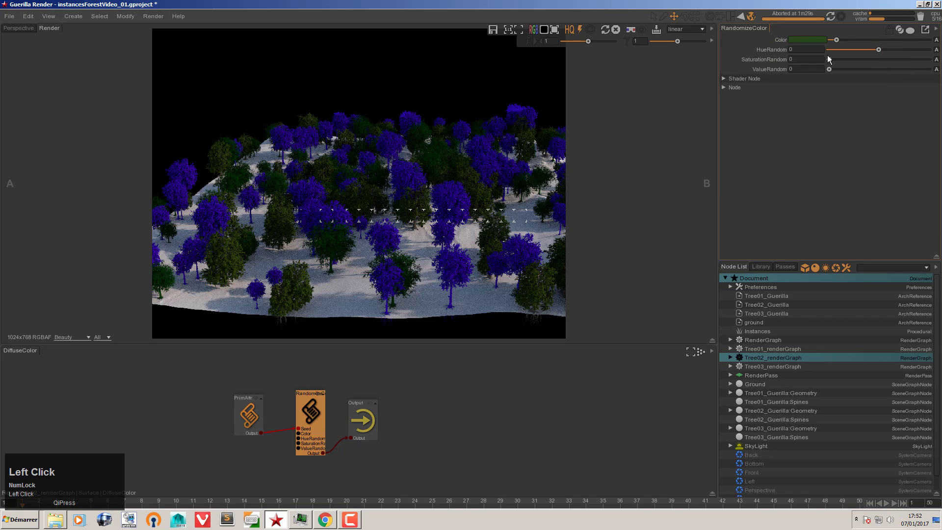
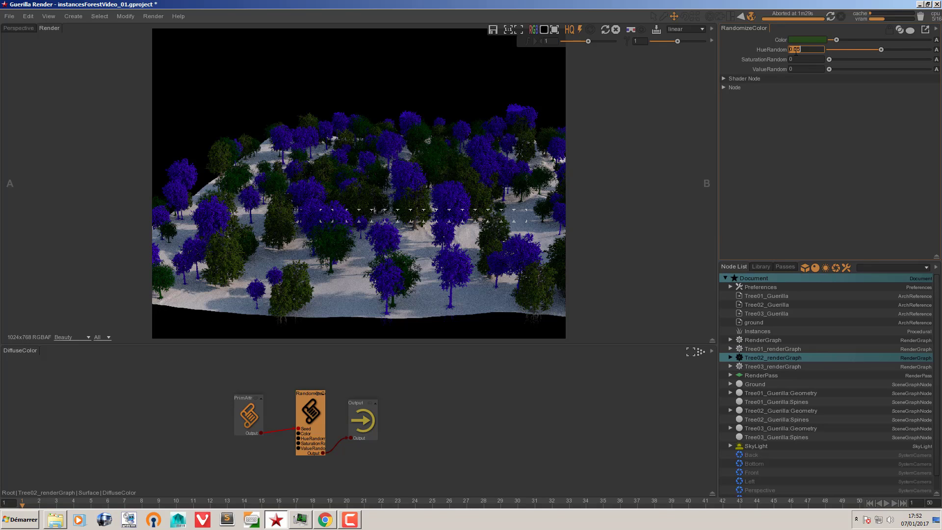
{"action": "left_click_drag", "start_coordinate": [833, 66], "coordinate": [844, 134]}
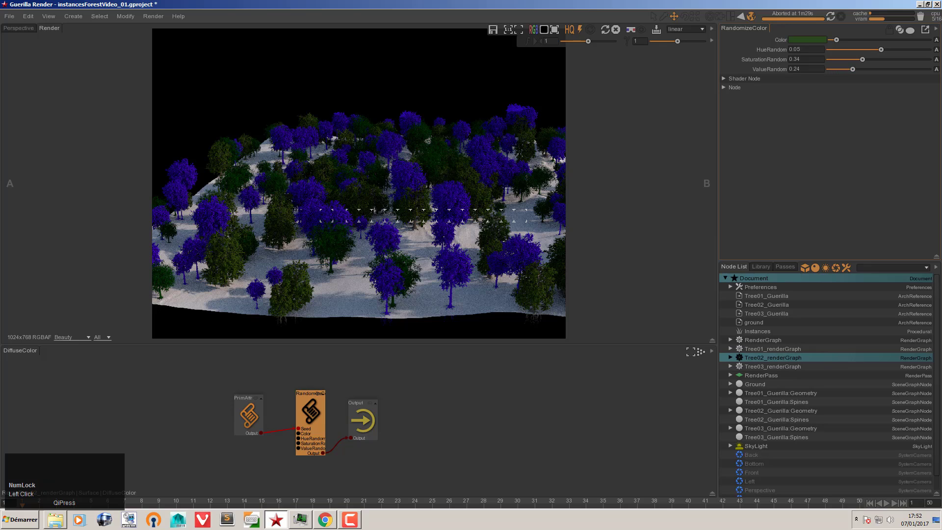
- Re-render the forest to preview the randomized leaf colours
{"action": "left_click", "coordinate": [832, 23]}
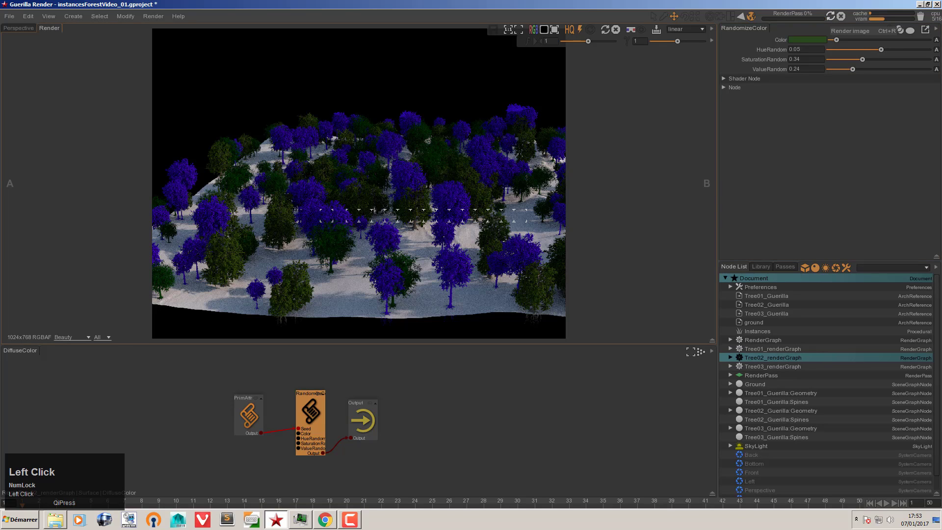
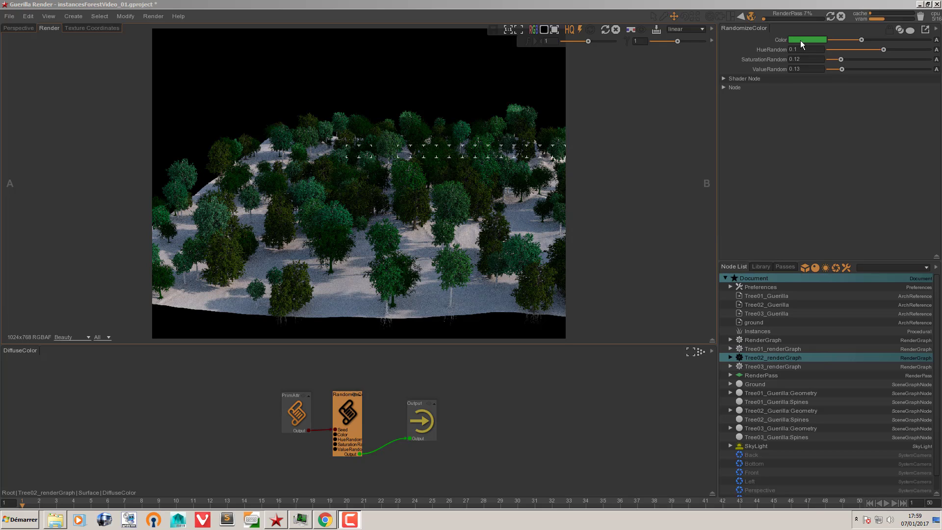
- Give Tree02's Surface2 a dark green diffuse colour from the Color Picker
{"action": "left_click", "coordinate": [842, 23]}
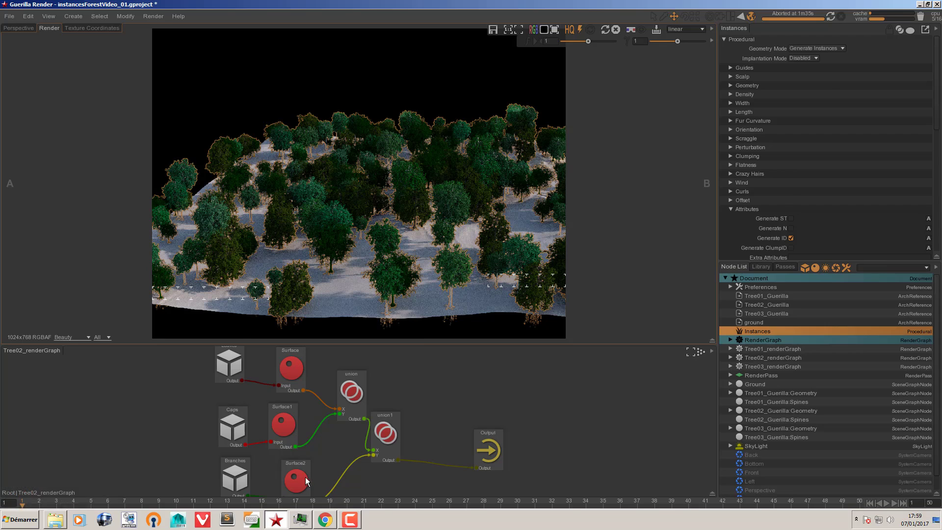
{"action": "left_click", "coordinate": [292, 485]}
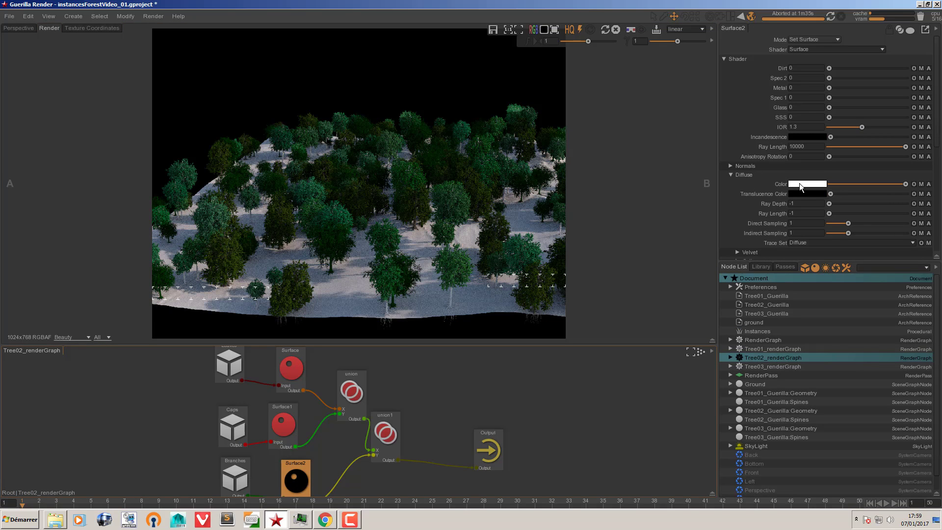
{"action": "left_click", "coordinate": [801, 190]}
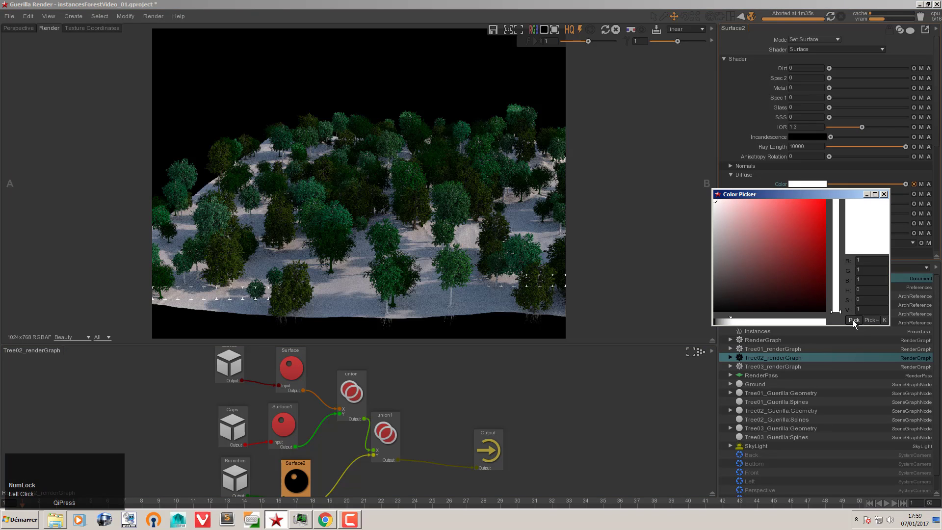
{"action": "left_click", "coordinate": [855, 327]}
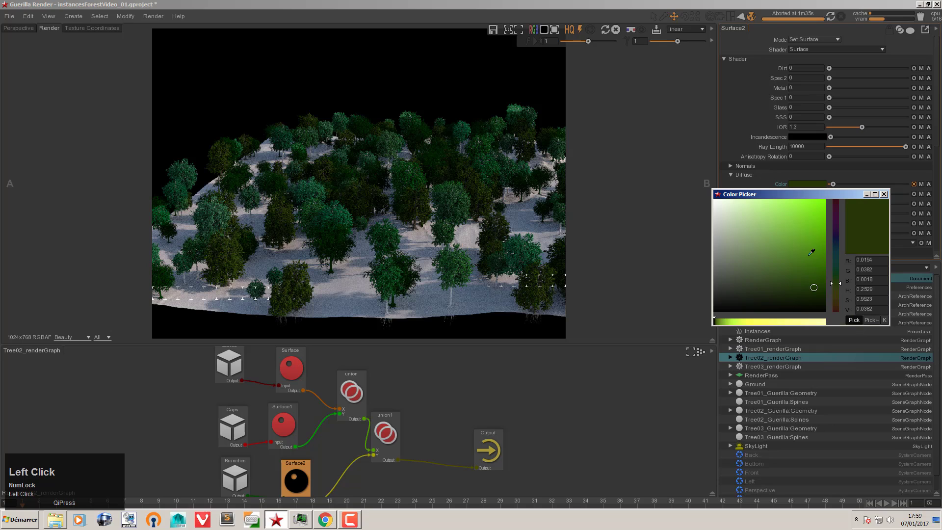
{"action": "key", "text": "Escape"}
- Open Tree03_renderGraph, remove its extra surface nodes and rewire its own Surface shader
{"action": "left_click_drag", "start_coordinate": [840, 297], "coordinate": [287, 434]}
{"action": "key", "text": "Delete"}
{"action": "left_click", "coordinate": [299, 472]}
{"action": "key", "text": "Delete"}
{"action": "left_click_drag", "start_coordinate": [323, 459], "coordinate": [446, 430]}
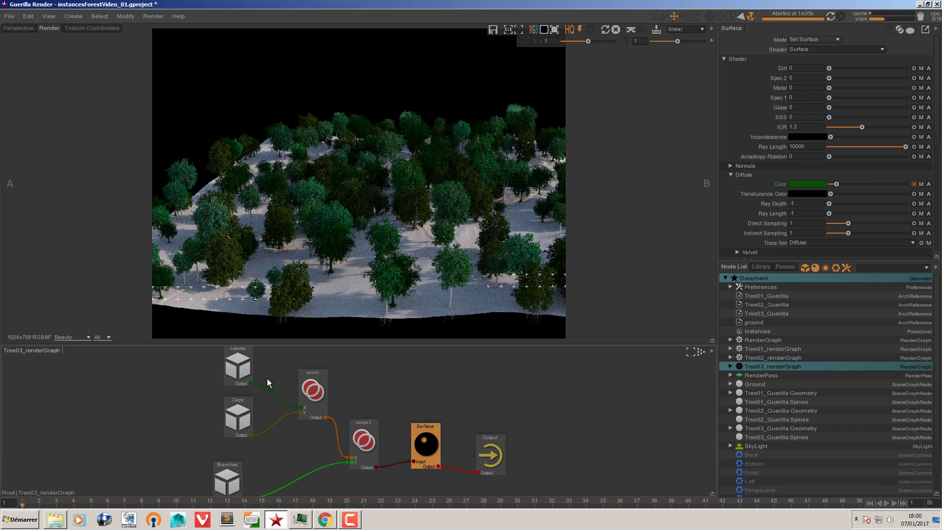
- Add a second Material:Surface shader node to Tree03_renderGraph via the Node Picker
{"action": "left_click", "coordinate": [227, 366]}
{"action": "left_click_drag", "start_coordinate": [423, 439], "coordinate": [254, 425]}
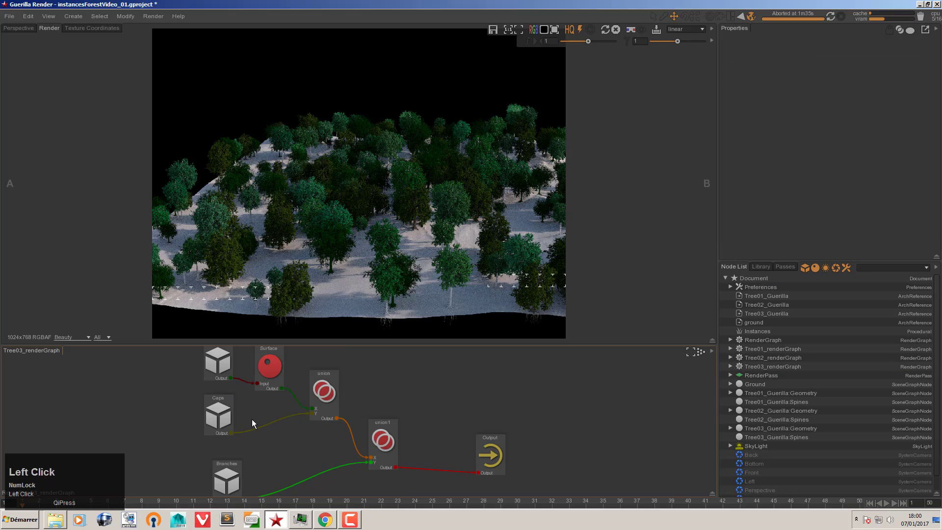
{"action": "key", "text": "ctrl+space"}
{"action": "type", "text": "su"}
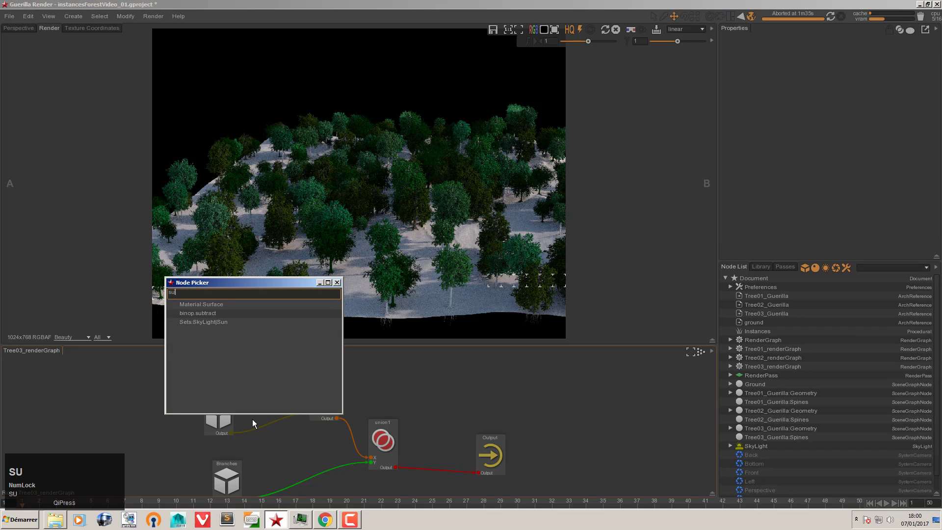
{"action": "key", "text": "Return"}
- Rewire the tree parts through union2 into Output and remove the old union1 node
{"action": "left_click_drag", "start_coordinate": [254, 422], "coordinate": [845, 295]}
{"action": "key", "text": "Escape"}
{"action": "left_click_drag", "start_coordinate": [847, 297], "coordinate": [389, 449]}
{"action": "key", "text": "Delete"}
{"action": "left_click", "coordinate": [175, 473]}
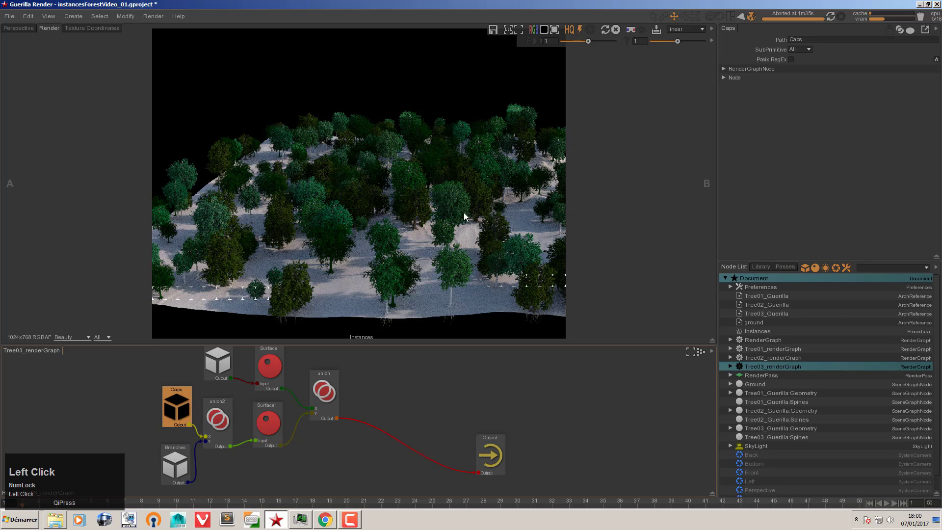
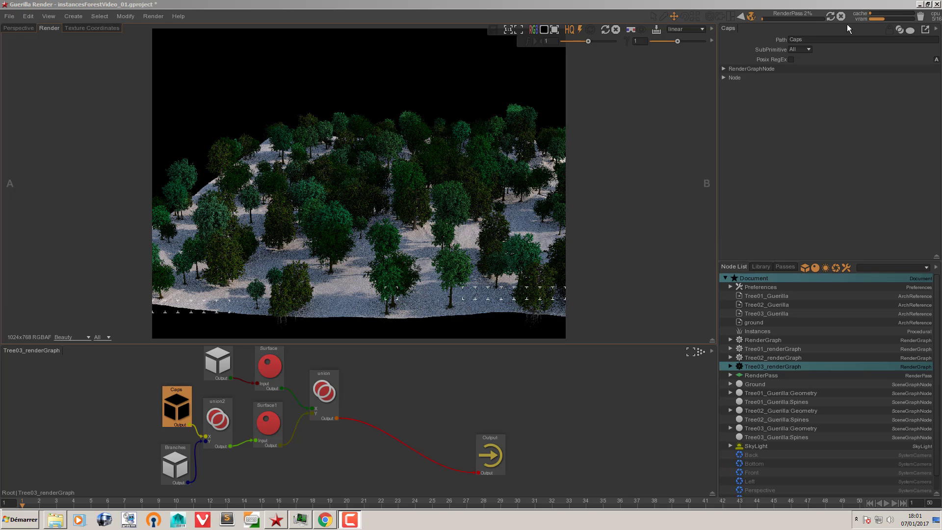
- Stop the running forest render and select the Instances procedural to edit its density
{"action": "left_click", "coordinate": [844, 21]}
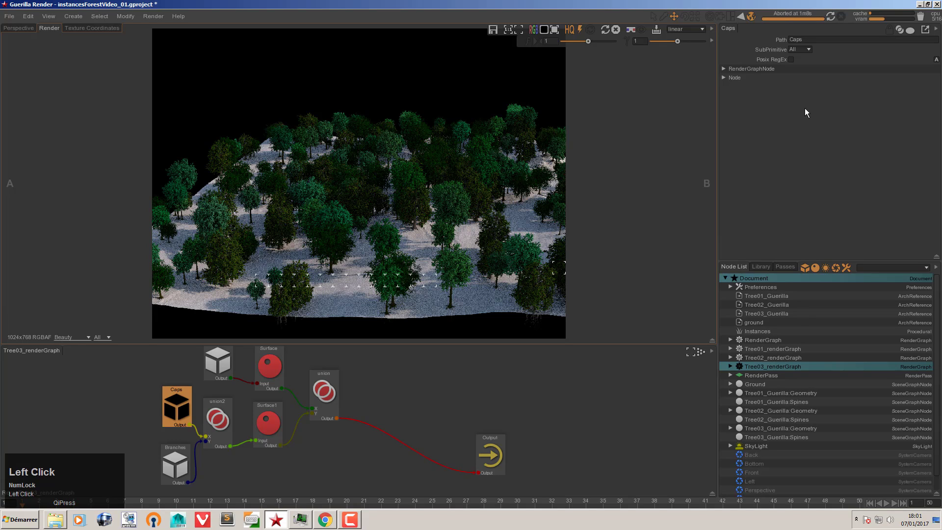
{"action": "left_click", "coordinate": [765, 333]}
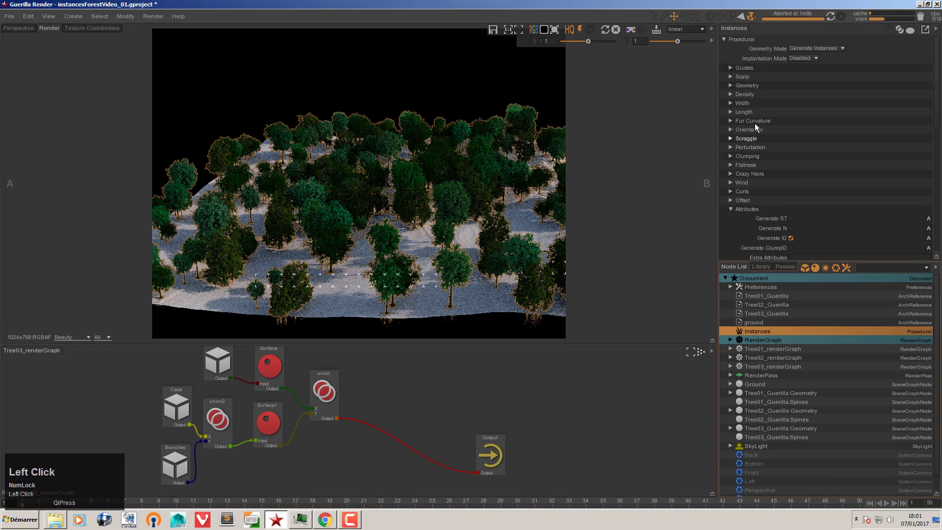
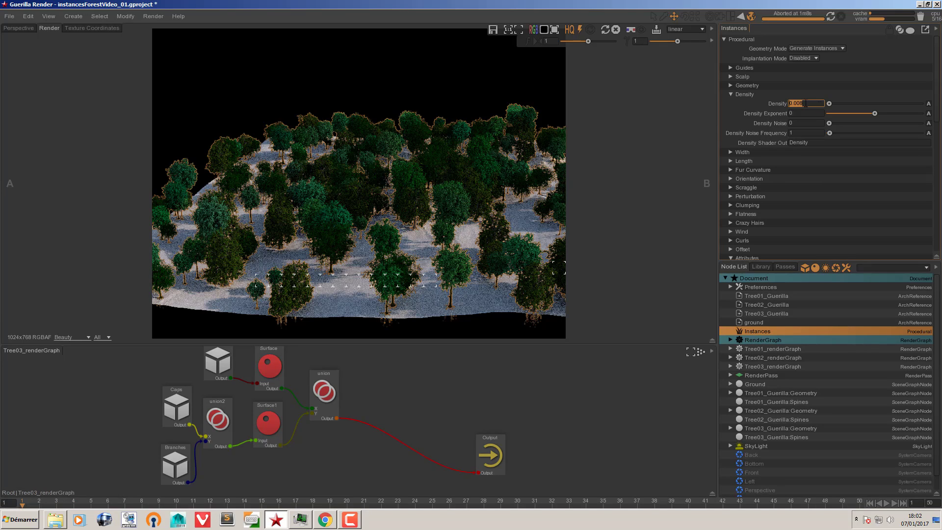
- Show the instanced forest in the Perspective viewport while watching guerilla.exe CPU usage in Task Manager
{"action": "left_click", "coordinate": [302, 525]}
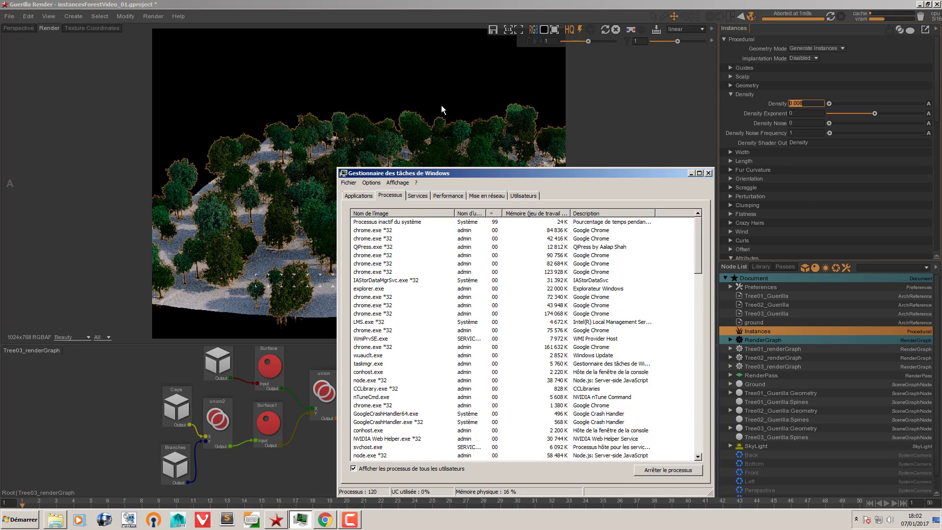
{"action": "left_click", "coordinate": [32, 31]}
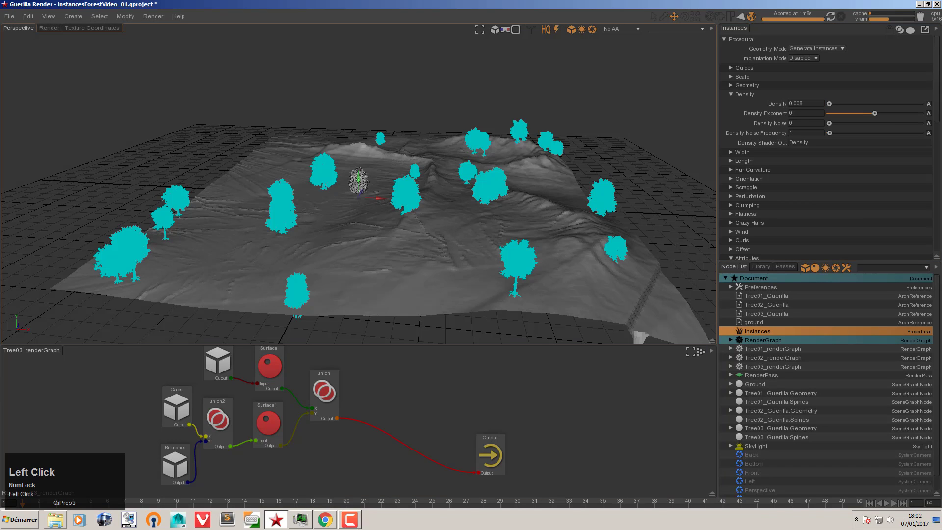
{"action": "left_click", "coordinate": [303, 525]}
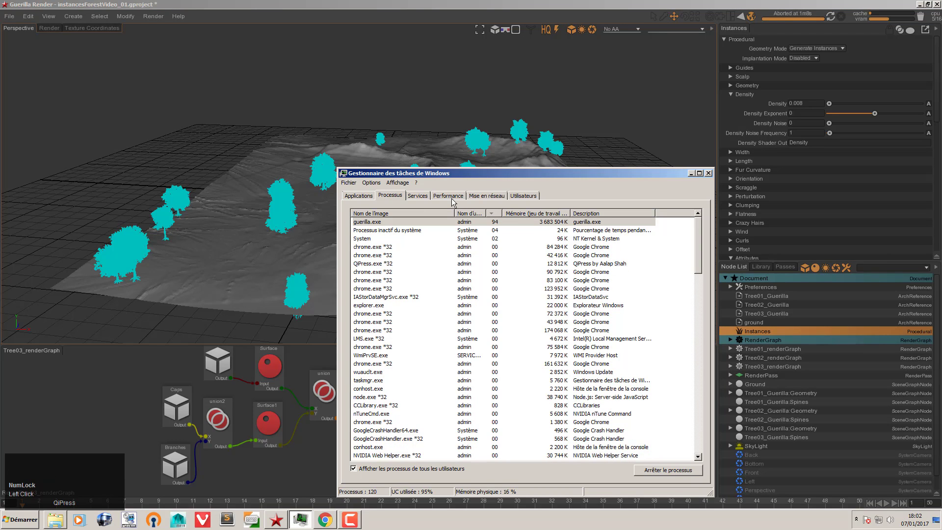
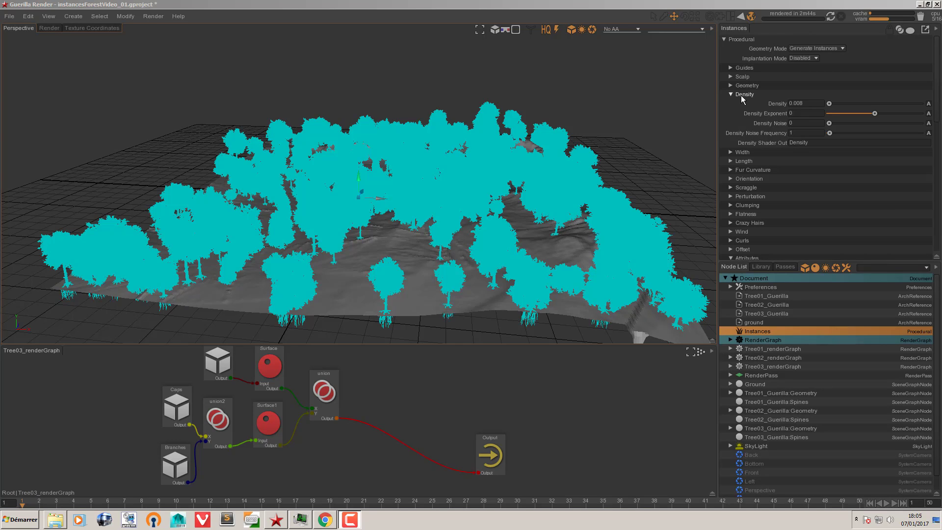
- Set the Instances OpenGL Box Mode to Wireframe and return to the render view of the terrain
{"action": "left_click", "coordinate": [743, 102]}
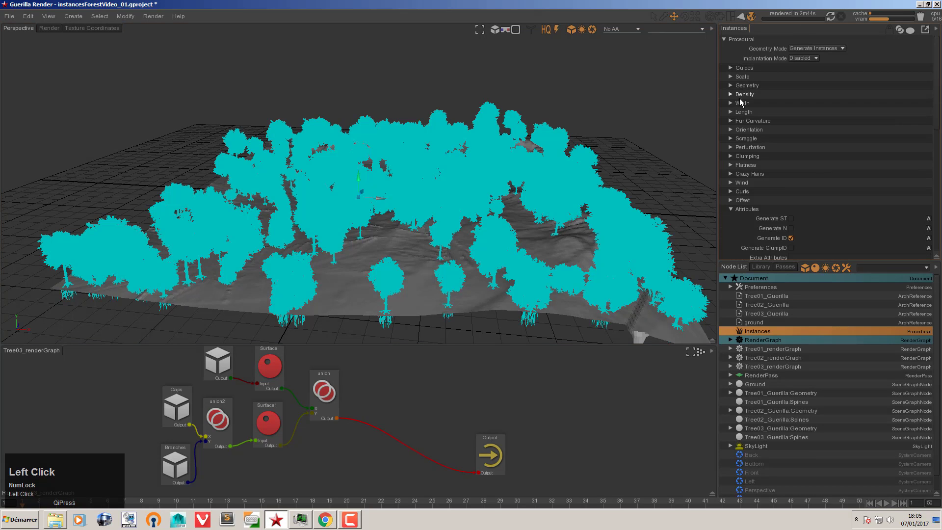
{"action": "scroll", "scroll_direction": "down", "scroll_amount": 3}
{"action": "left_click", "coordinate": [749, 160]}
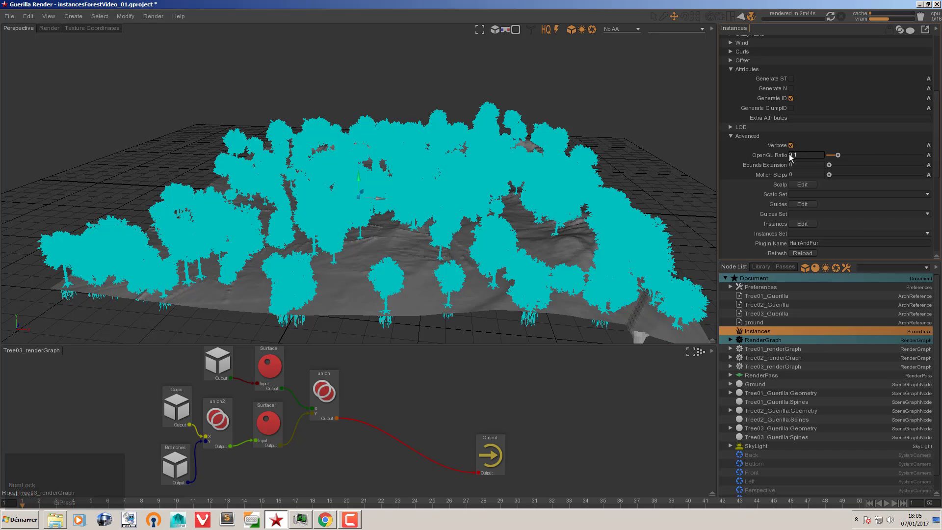
{"action": "left_click", "coordinate": [740, 141]}
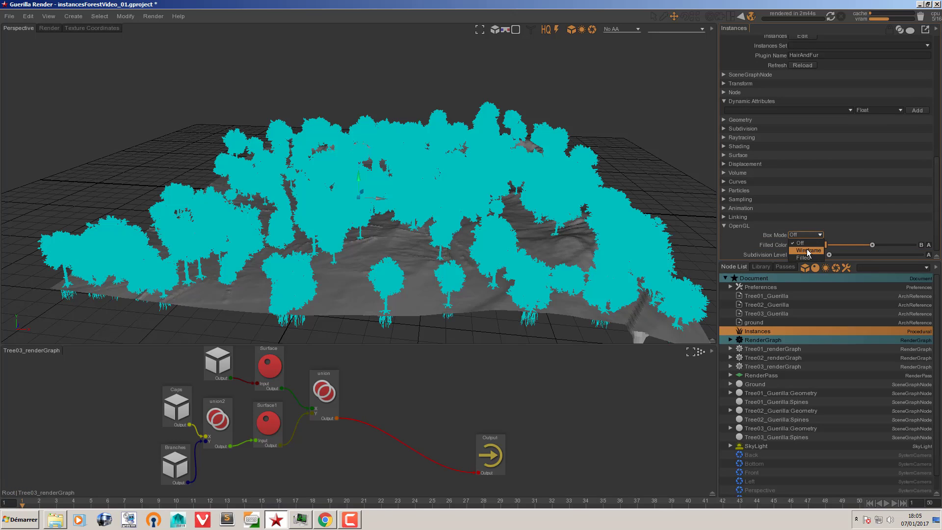
{"action": "left_click", "coordinate": [817, 253]}
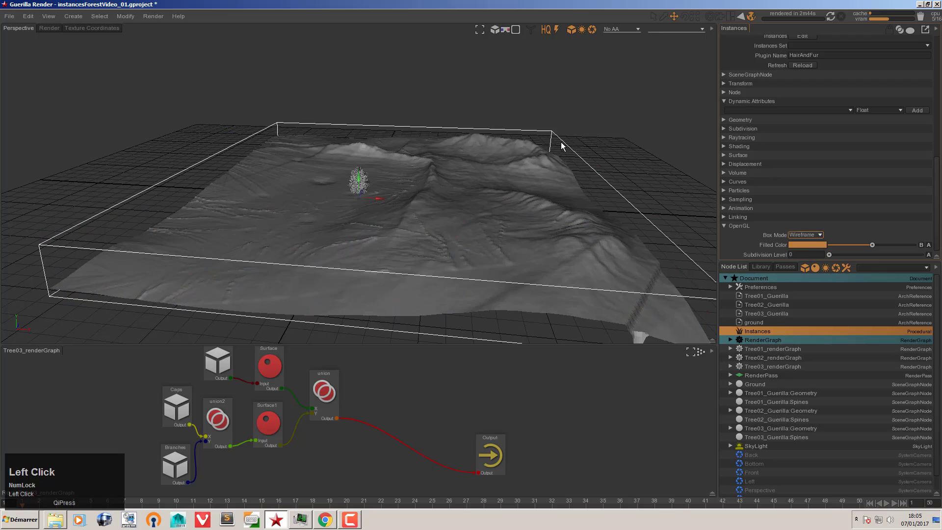
{"action": "left_click_drag", "start_coordinate": [568, 168], "coordinate": [54, 31]}
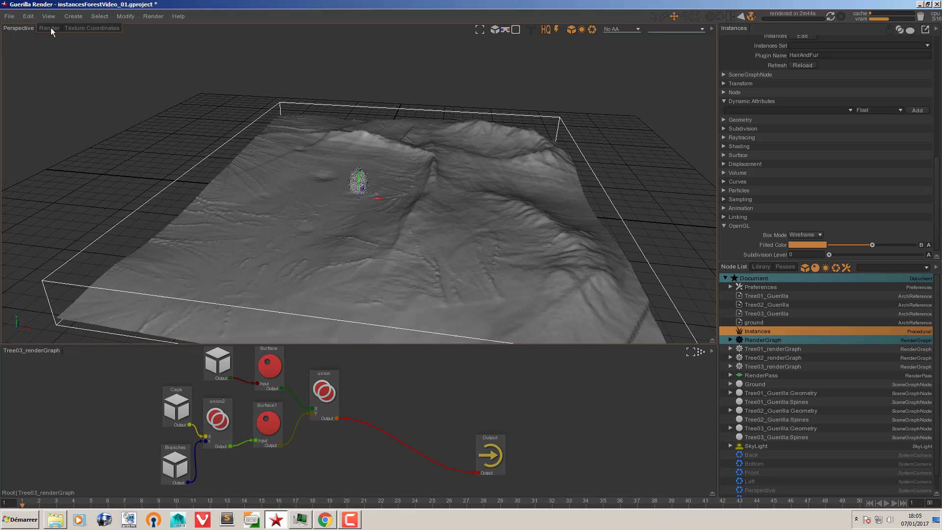
{"action": "left_click", "coordinate": [54, 31]}
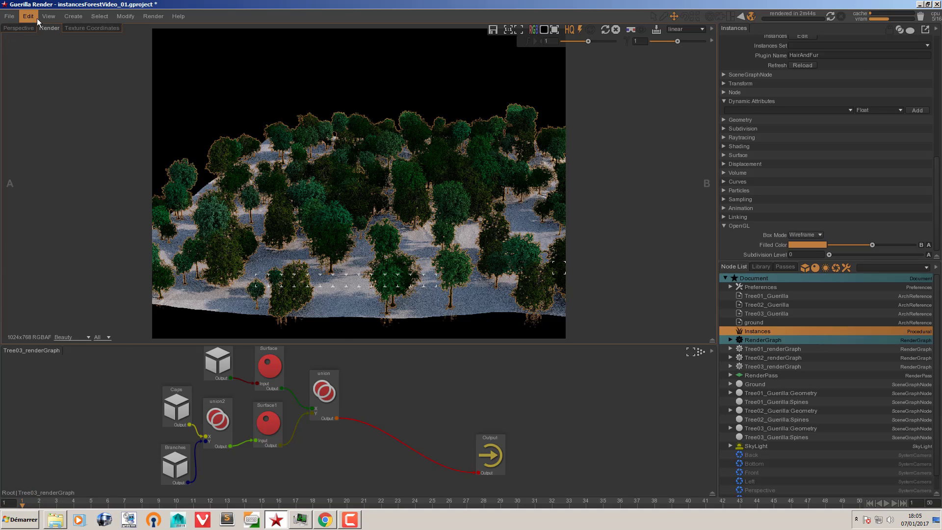
- Create a Maya camera from the Create menu and begin renaming it in the Node List
{"action": "left_click_drag", "start_coordinate": [73, 22], "coordinate": [715, 335]}
{"action": "type", "text": "er"}
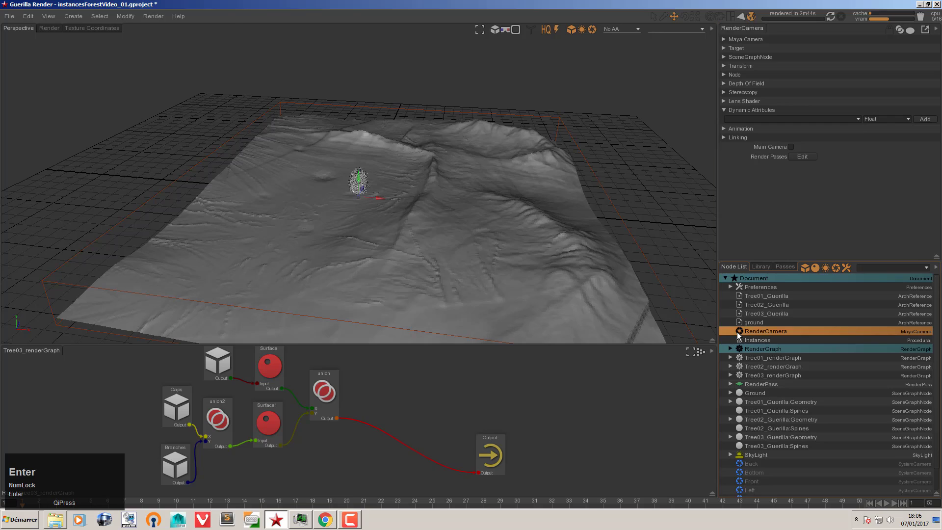
- Name the camera RenderCamera and make the viewport look through it
{"action": "left_click", "coordinate": [740, 336]}
{"action": "right_click", "coordinate": [436, 217]}
{"action": "left_click", "coordinate": [400, 165]}
{"action": "right_click", "coordinate": [390, 166]}
{"action": "left_click", "coordinate": [355, 149]}
{"action": "right_click", "coordinate": [347, 149]}
{"action": "middle_click", "coordinate": [367, 145]}
{"action": "right_click", "coordinate": [390, 118]}
{"action": "left_click", "coordinate": [384, 126]}
- Set the Project Settings output width to 1920 in Preferences, keeping height 768
{"action": "left_click_drag", "start_coordinate": [390, 119], "coordinate": [764, 292]}
{"action": "left_click", "coordinate": [765, 292]}
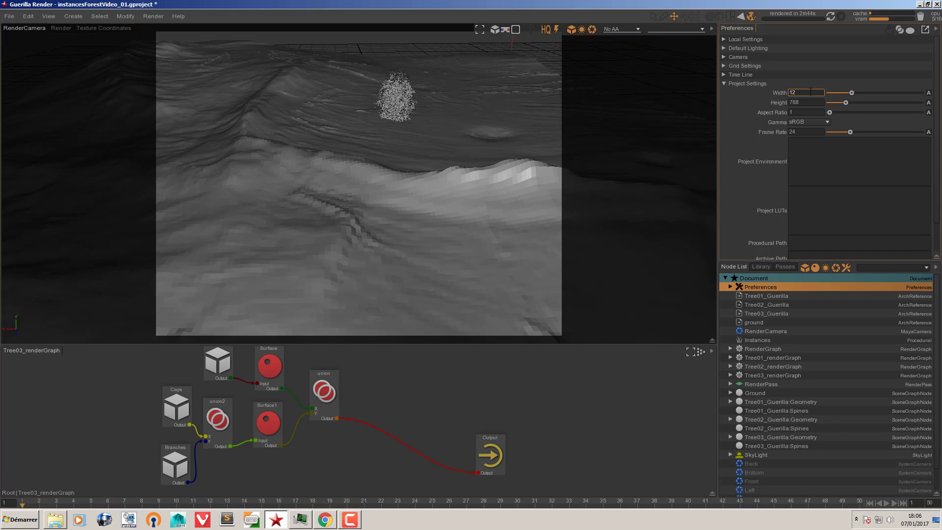
{"action": "key", "text": "BackSpace"}
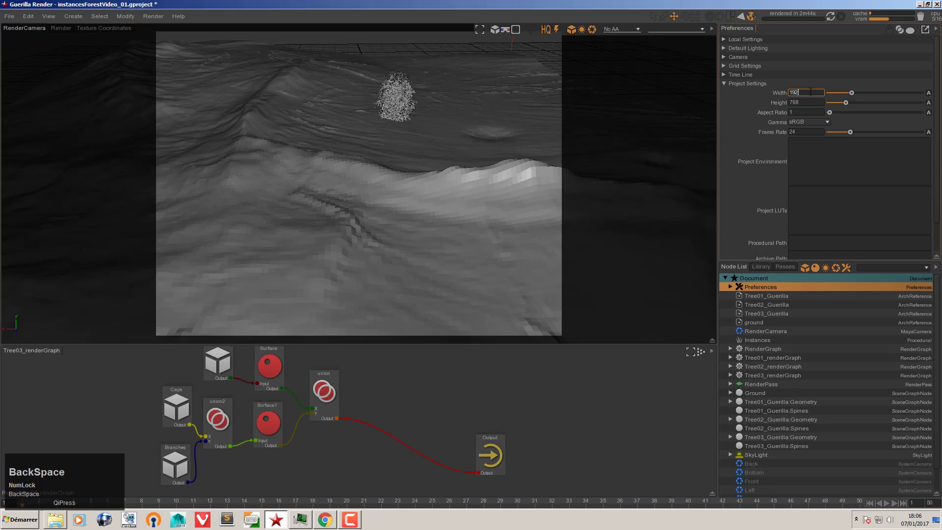
{"action": "key", "text": "BackSpace"}
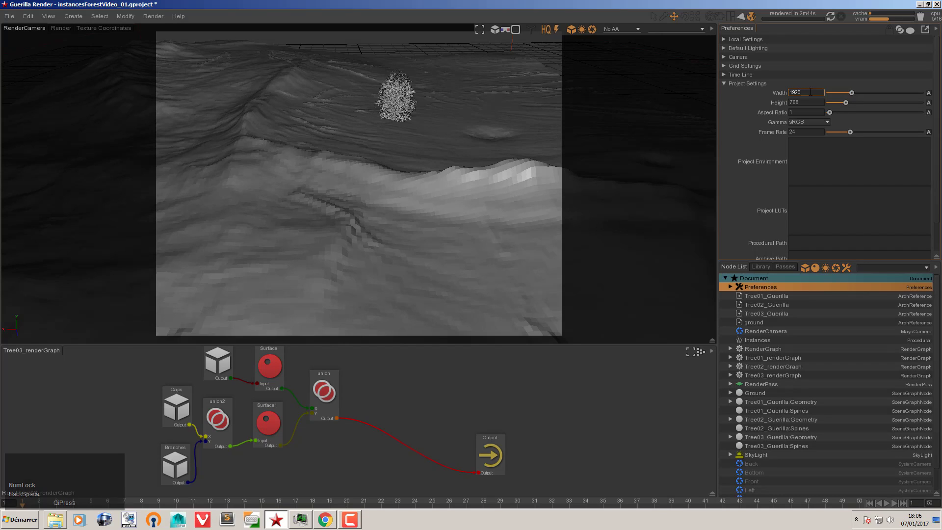